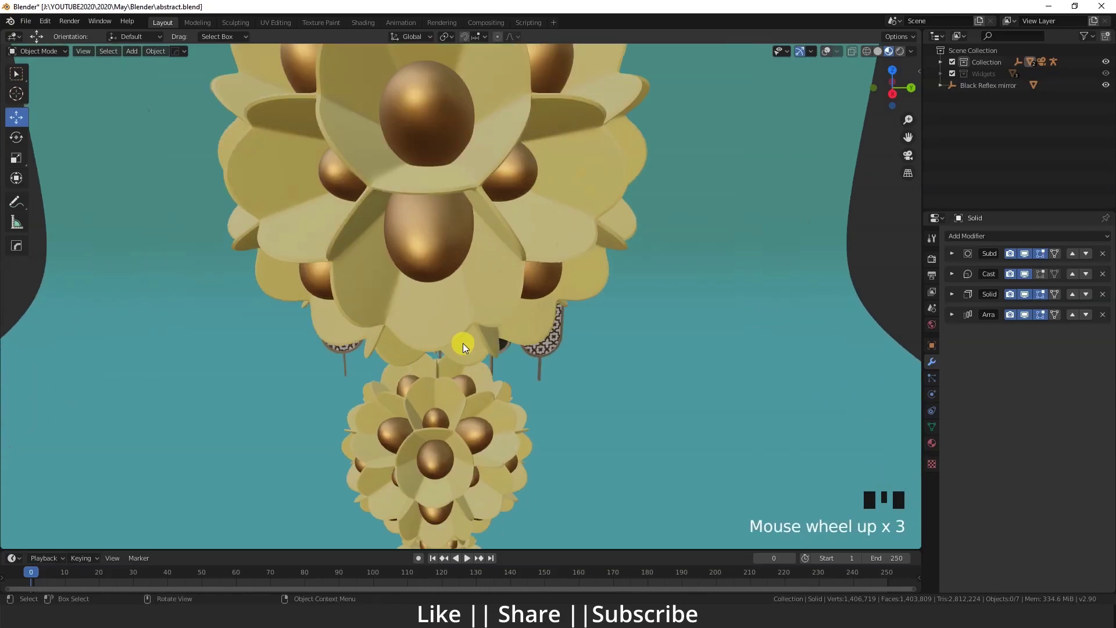
Orbit and zoom around the ornament stack to frame the flowers in view.
{"action": "left_click_drag", "start_coordinate": [468, 324], "coordinate": [476, 377]}
{"action": "scroll", "scroll_direction": "down", "scroll_amount": 3}
{"action": "left_click_drag", "start_coordinate": [505, 402], "coordinate": [405, 339]}
{"action": "scroll", "scroll_direction": "up", "scroll_amount": 3}
{"action": "left_click_drag", "start_coordinate": [388, 321], "coordinate": [477, 311]}
{"action": "scroll", "scroll_direction": "down", "scroll_amount": 3}
{"action": "left_click_drag", "start_coordinate": [519, 344], "coordinate": [395, 293]}
{"action": "scroll", "scroll_direction": "up", "scroll_amount": 3}
{"action": "left_click_drag", "start_coordinate": [409, 313], "coordinate": [368, 285]}
{"action": "scroll", "scroll_direction": "up", "scroll_amount": 3}
{"action": "left_click_drag", "start_coordinate": [380, 337], "coordinate": [387, 314]}
{"action": "scroll", "scroll_direction": "down", "scroll_amount": 3}
{"action": "left_click_drag", "start_coordinate": [389, 320], "coordinate": [422, 343]}
{"action": "scroll", "scroll_direction": "up", "scroll_amount": 3}
{"action": "left_click_drag", "start_coordinate": [426, 340], "coordinate": [499, 373]}
{"action": "scroll", "scroll_direction": "down", "scroll_amount": 3}
{"action": "left_click_drag", "start_coordinate": [505, 377], "coordinate": [495, 322]}
{"action": "scroll", "scroll_direction": "up", "scroll_amount": 3}
{"action": "left_click_drag", "start_coordinate": [493, 305], "coordinate": [512, 338]}
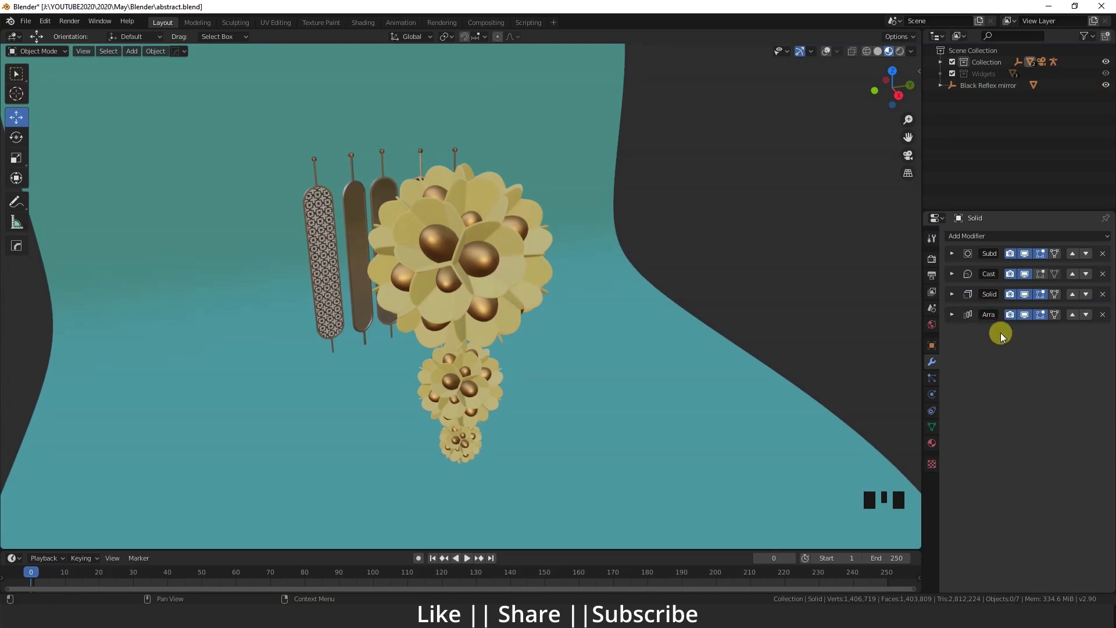
Open the Preferences window from the Edit menu and go to the Add-ons section.
{"action": "left_click", "coordinate": [957, 324]}
{"action": "left_click", "coordinate": [960, 304]}
{"action": "left_click", "coordinate": [960, 304]}
{"action": "double_click", "coordinate": [960, 284]}
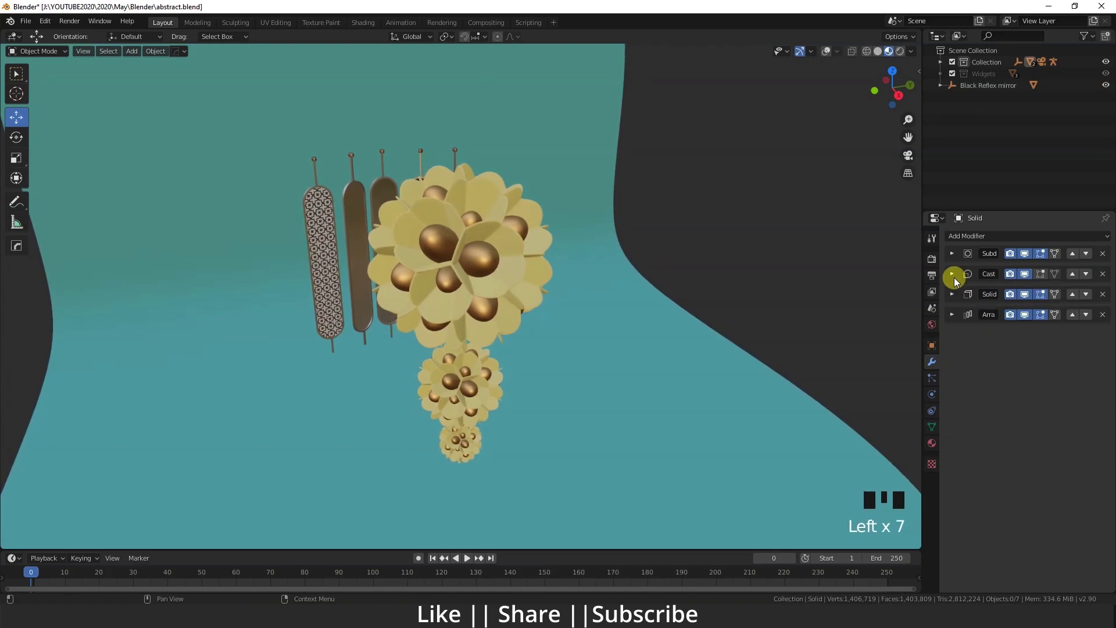
{"action": "left_click", "coordinate": [957, 261]}
{"action": "left_click", "coordinate": [958, 261]}
{"action": "left_click_drag", "start_coordinate": [957, 261], "coordinate": [532, 381]}
{"action": "middle_click", "coordinate": [532, 381]}
{"action": "scroll", "scroll_direction": "down", "scroll_amount": 3}
{"action": "left_click_drag", "start_coordinate": [543, 413], "coordinate": [493, 430]}
{"action": "scroll", "scroll_direction": "up", "scroll_amount": 3}
{"action": "left_click_drag", "start_coordinate": [522, 392], "coordinate": [47, 24]}
{"action": "left_click_drag", "start_coordinate": [47, 24], "coordinate": [113, 99]}
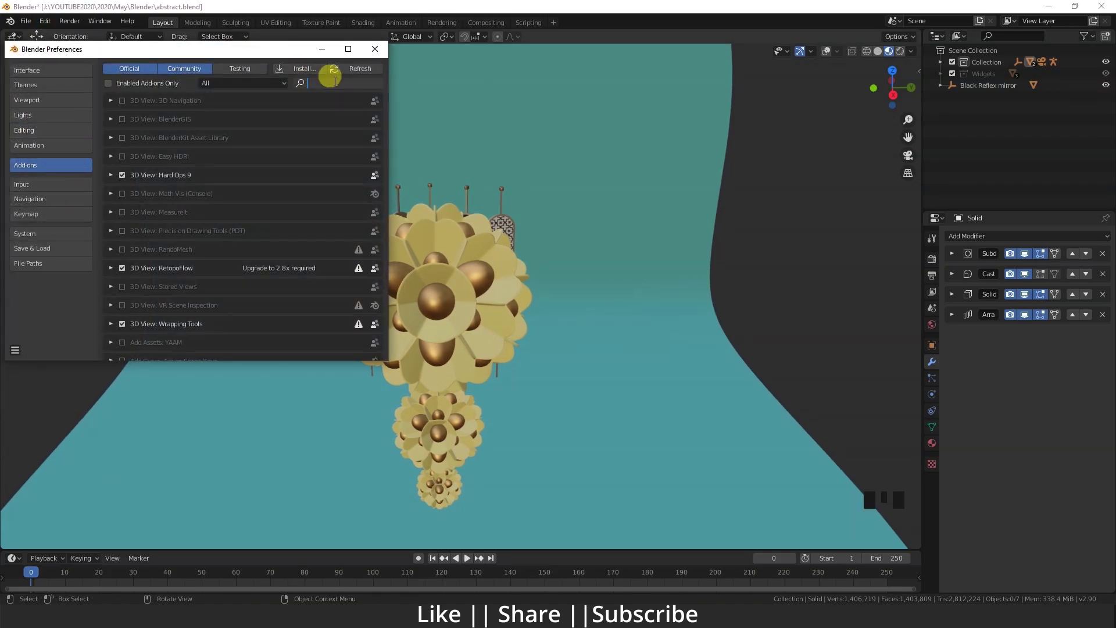
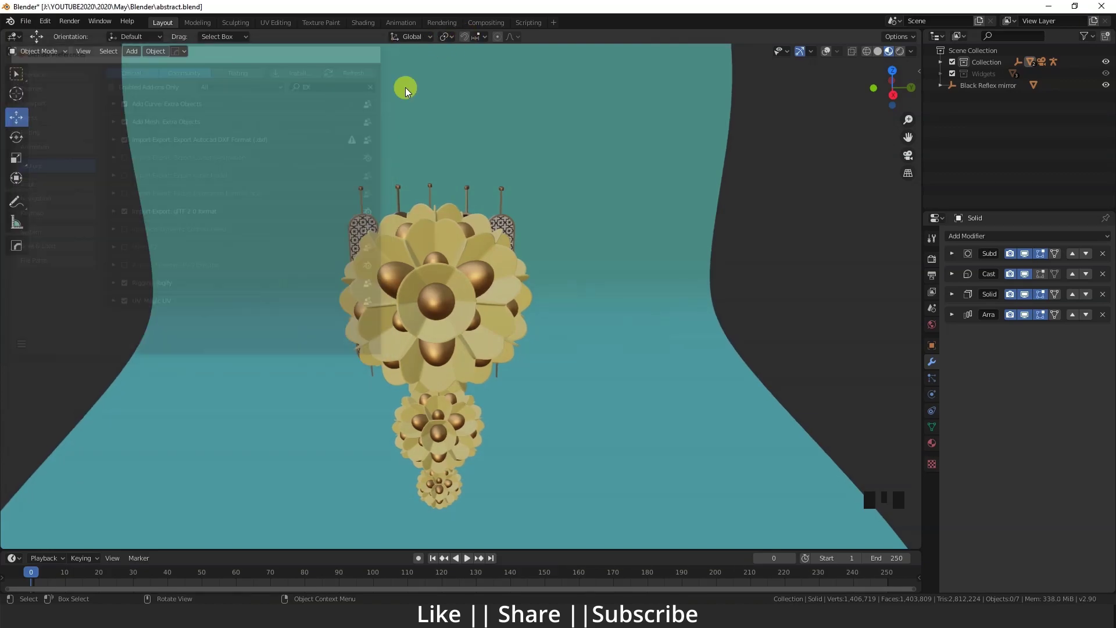
Close the Preferences window and return to the ornament scene.
{"action": "left_click", "coordinate": [826, 59]}
Select every object in the scene and delete them all.
{"action": "scroll", "scroll_direction": "down", "scroll_amount": 3}
{"action": "left_click_drag", "start_coordinate": [466, 375], "coordinate": [464, 358]}
{"action": "key", "text": "a"}
{"action": "key", "text": "Delete"}
{"action": "scroll", "scroll_direction": "up", "scroll_amount": 3}
{"action": "left_click_drag", "start_coordinate": [441, 437], "coordinate": [438, 343]}
Add a Regular Solid set to the Truncated Icosahedron preset and enter Edit Mode on it.
{"action": "key", "text": "shift+a"}
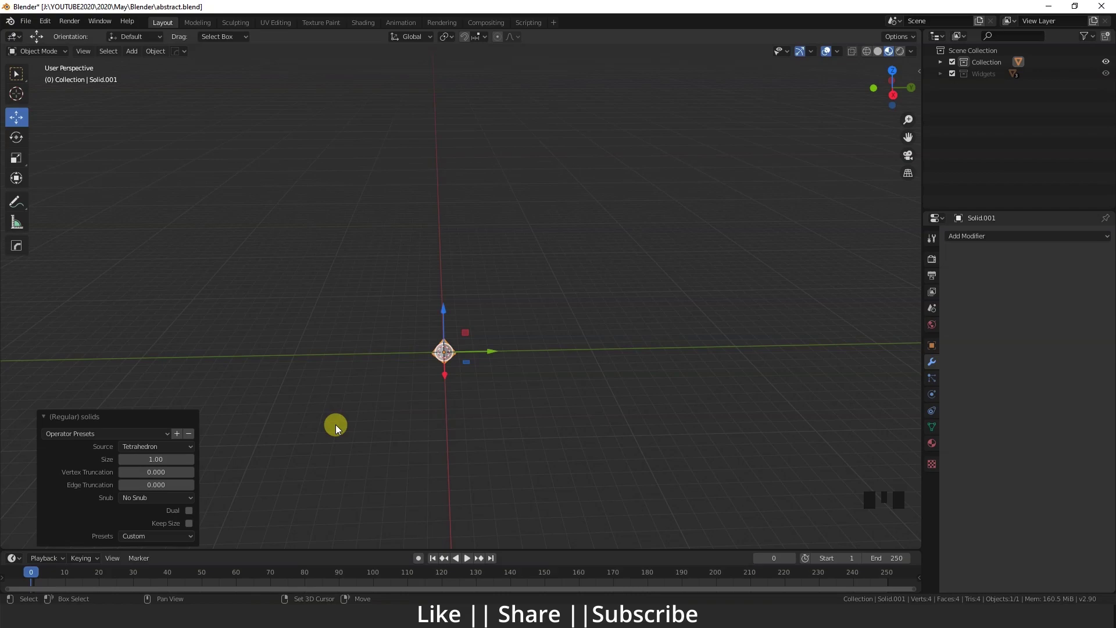
{"action": "left_click_drag", "start_coordinate": [332, 428], "coordinate": [485, 323]}
{"action": "scroll", "scroll_direction": "up", "scroll_amount": 3}
{"action": "left_click_drag", "start_coordinate": [484, 386], "coordinate": [442, 358]}
{"action": "scroll", "scroll_direction": "up", "scroll_amount": 3}
{"action": "left_click_drag", "start_coordinate": [452, 359], "coordinate": [152, 544]}
{"action": "left_click_drag", "start_coordinate": [152, 545], "coordinate": [432, 313]}
{"action": "left_click_drag", "start_coordinate": [435, 283], "coordinate": [449, 276]}
{"action": "scroll", "scroll_direction": "up", "scroll_amount": 3}
{"action": "left_click_drag", "start_coordinate": [492, 285], "coordinate": [512, 256]}
{"action": "key", "text": "Tab"}
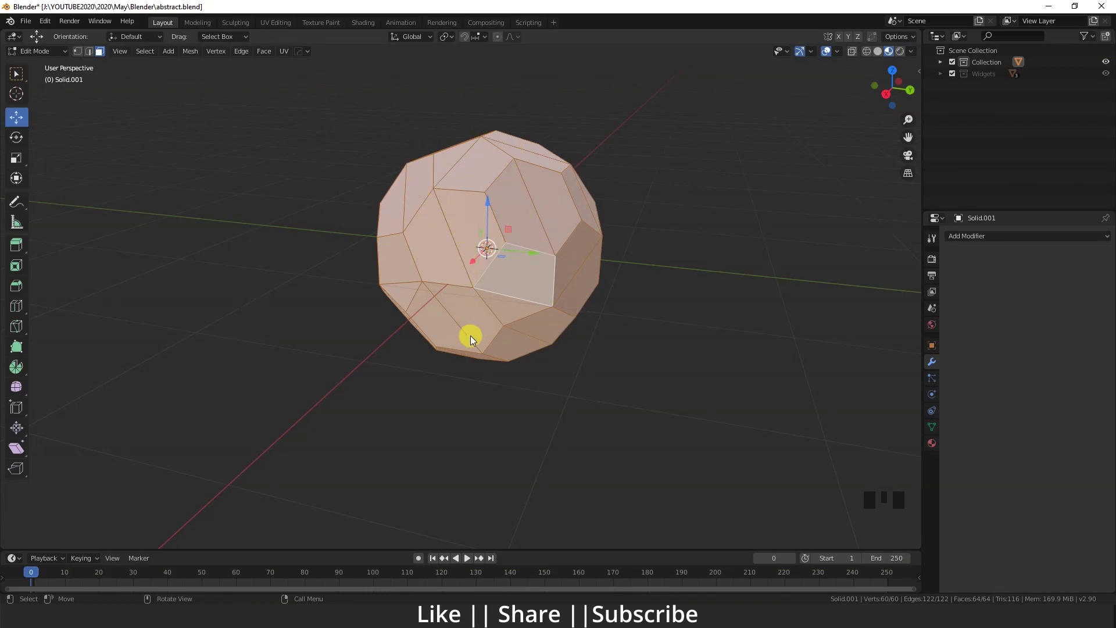
Back in Object Mode, show wireframe overlay and add a Decimate modifier to the solid.
{"action": "key", "text": "Tab"}
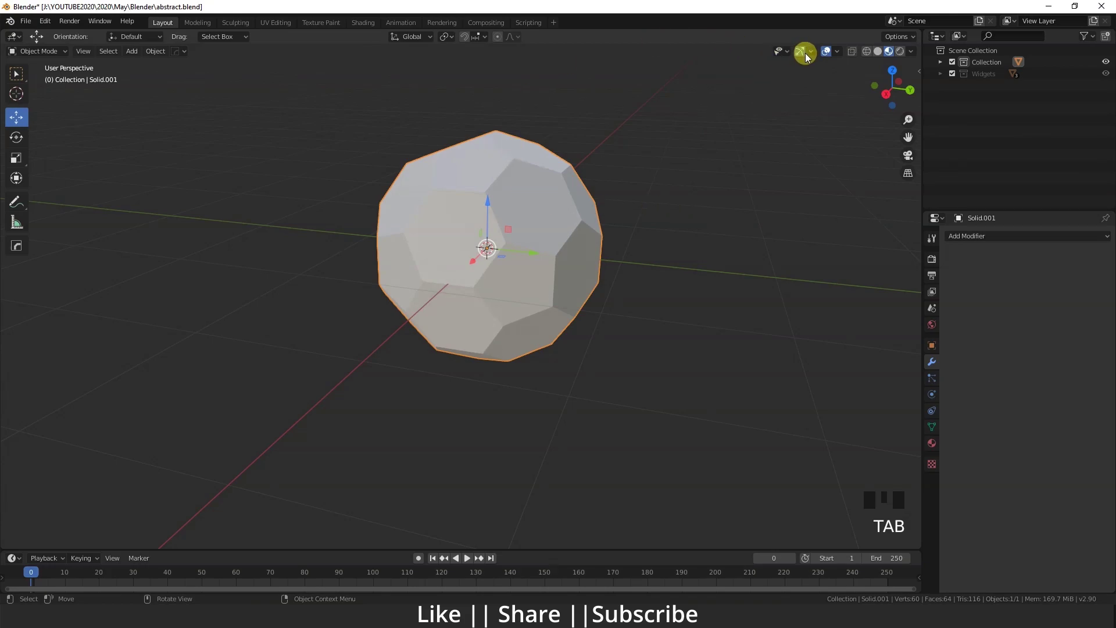
{"action": "left_click_drag", "start_coordinate": [840, 56], "coordinate": [627, 282]}
{"action": "left_click_drag", "start_coordinate": [627, 282], "coordinate": [644, 320]}
{"action": "left_click", "coordinate": [645, 320]}
{"action": "left_click", "coordinate": [526, 254]}
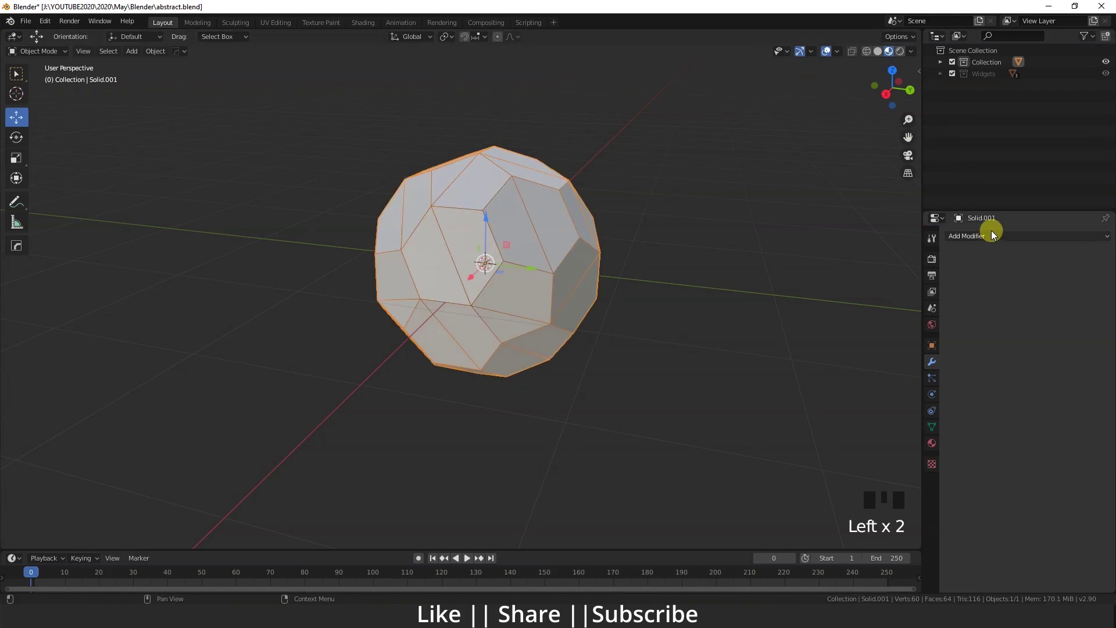
{"action": "left_click_drag", "start_coordinate": [992, 240], "coordinate": [886, 321]}
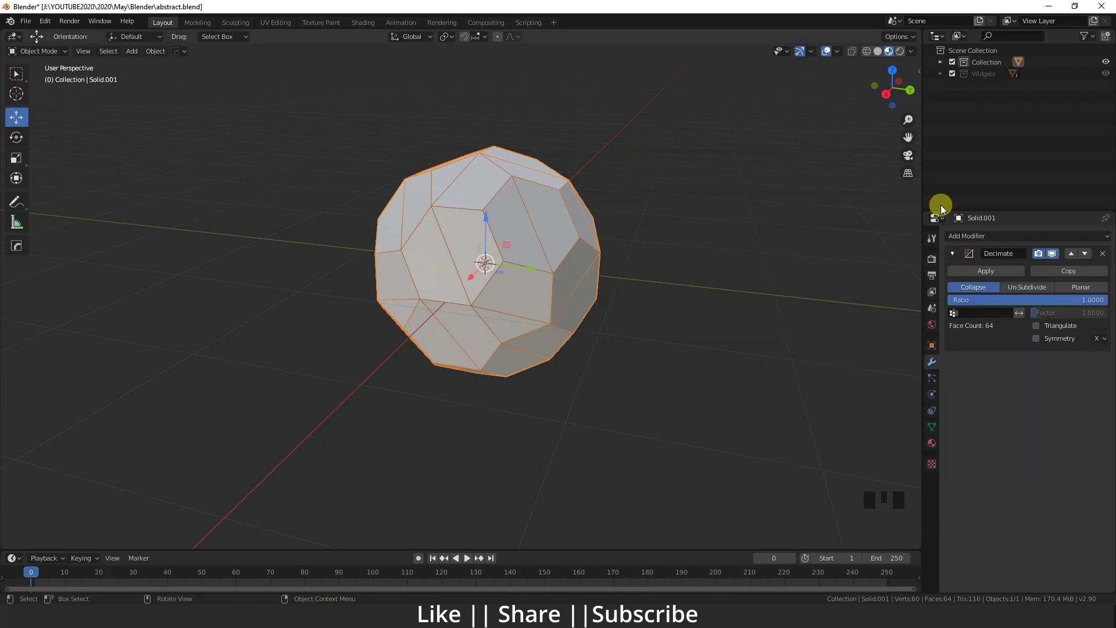
Switch the Decimate to Planar mode and apply it, leaving 32 flat faces.
{"action": "left_click", "coordinate": [1085, 290]}
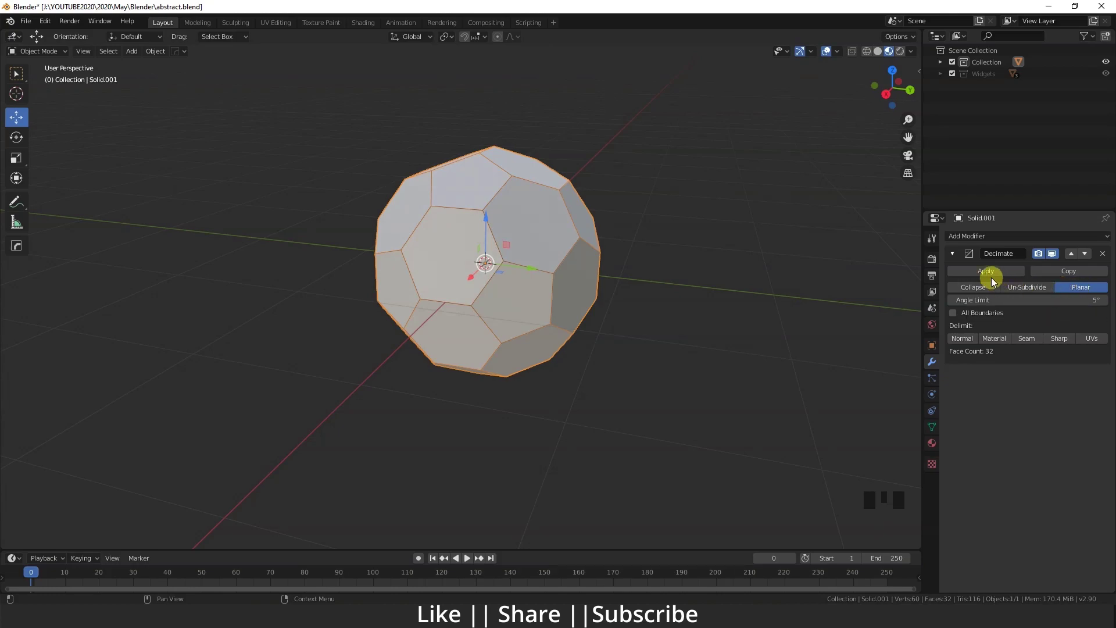
{"action": "left_click", "coordinate": [988, 274]}
{"action": "left_click_drag", "start_coordinate": [522, 255], "coordinate": [484, 255]}
{"action": "scroll", "scroll_direction": "down", "scroll_amount": 3}
{"action": "middle_click", "coordinate": [490, 260]}
{"action": "scroll", "scroll_direction": "up", "scroll_amount": 3}
{"action": "left_click_drag", "start_coordinate": [498, 282], "coordinate": [476, 262]}
In Edit Mode face select, inset all 32 faces individually and confirm the inset width.
{"action": "key", "text": "Tab"}
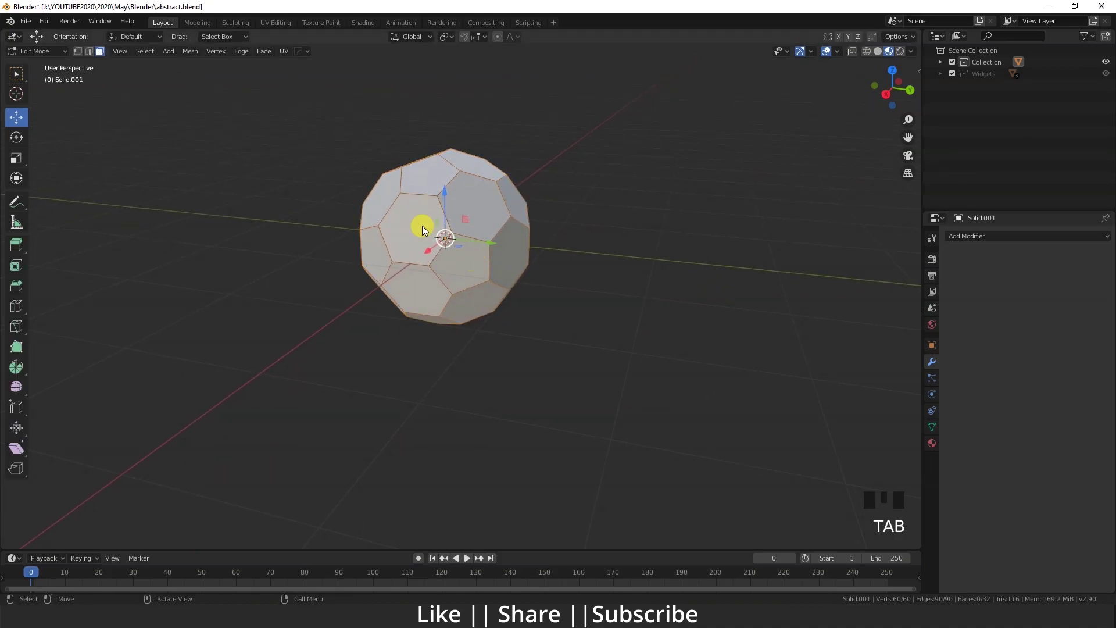
{"action": "left_click_drag", "start_coordinate": [457, 233], "coordinate": [101, 57]}
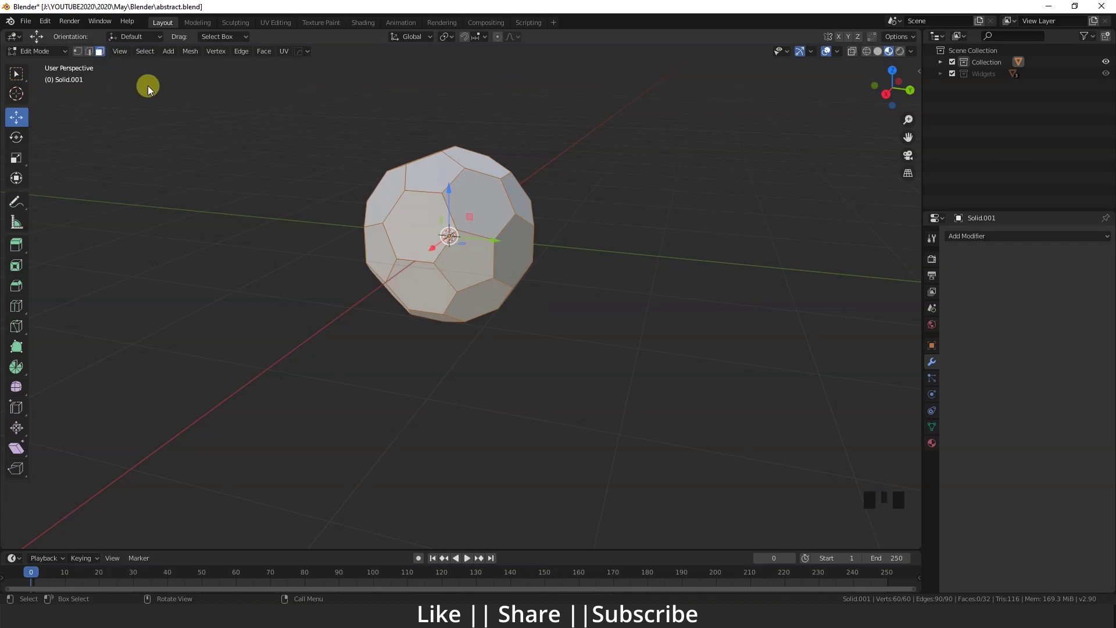
{"action": "key", "text": "3"}
{"action": "key", "text": "1"}
{"action": "key", "text": "2"}
{"action": "key", "text": "3"}
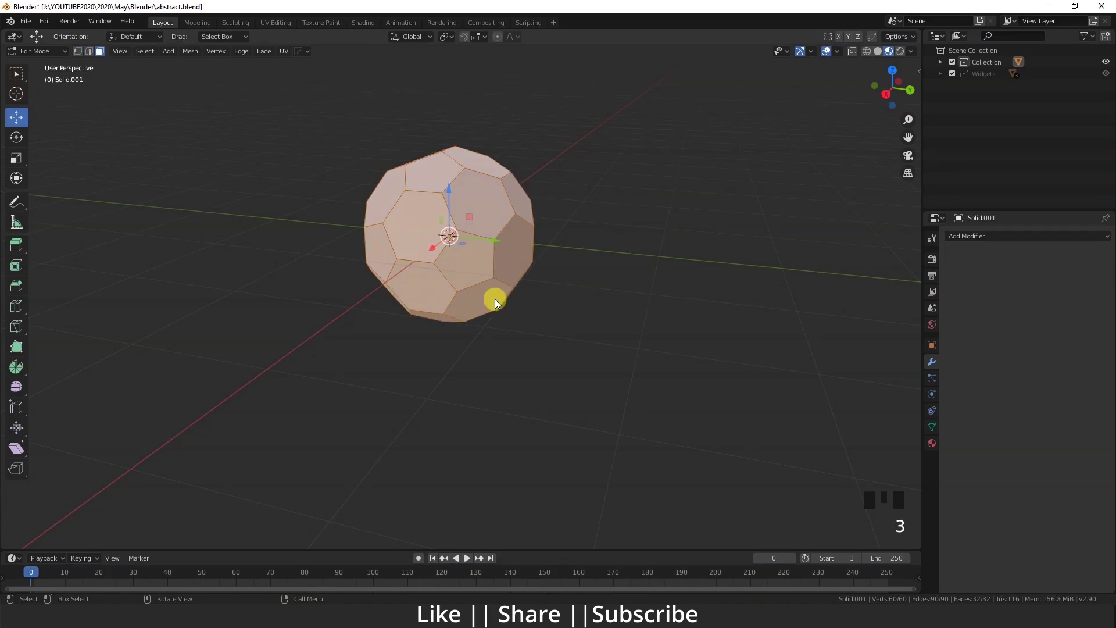
{"action": "left_click_drag", "start_coordinate": [519, 315], "coordinate": [584, 323]}
{"action": "left_click", "coordinate": [583, 324]}
Select everything and start extruding the faces outward as individual slabs.
{"action": "key", "text": "a"}
{"action": "left_click_drag", "start_coordinate": [486, 302], "coordinate": [490, 287]}
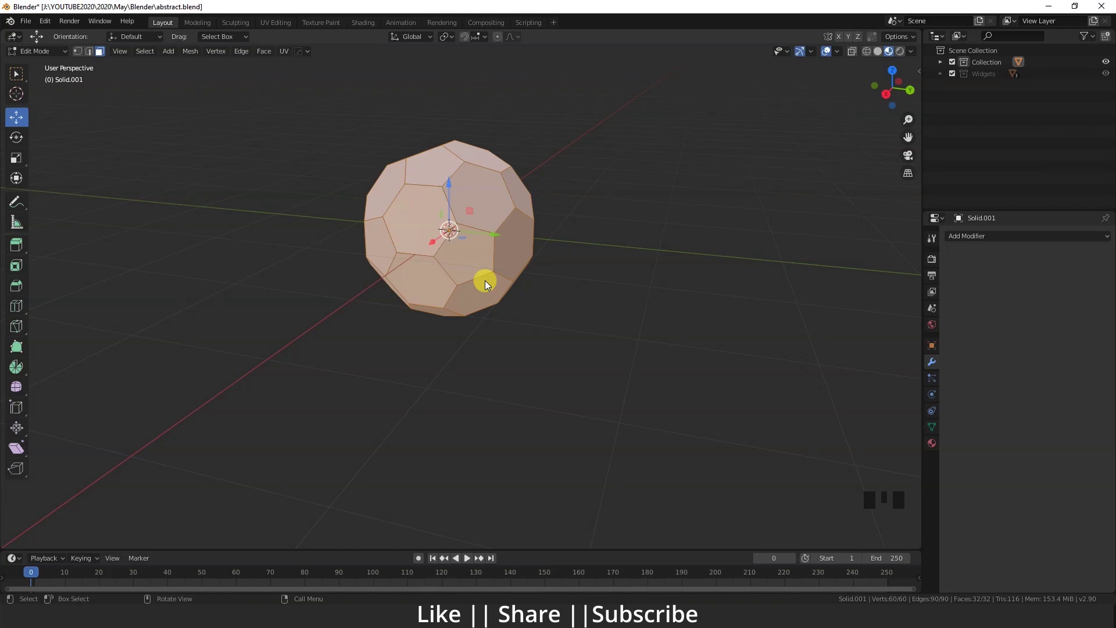
{"action": "key", "text": "alt+e"}
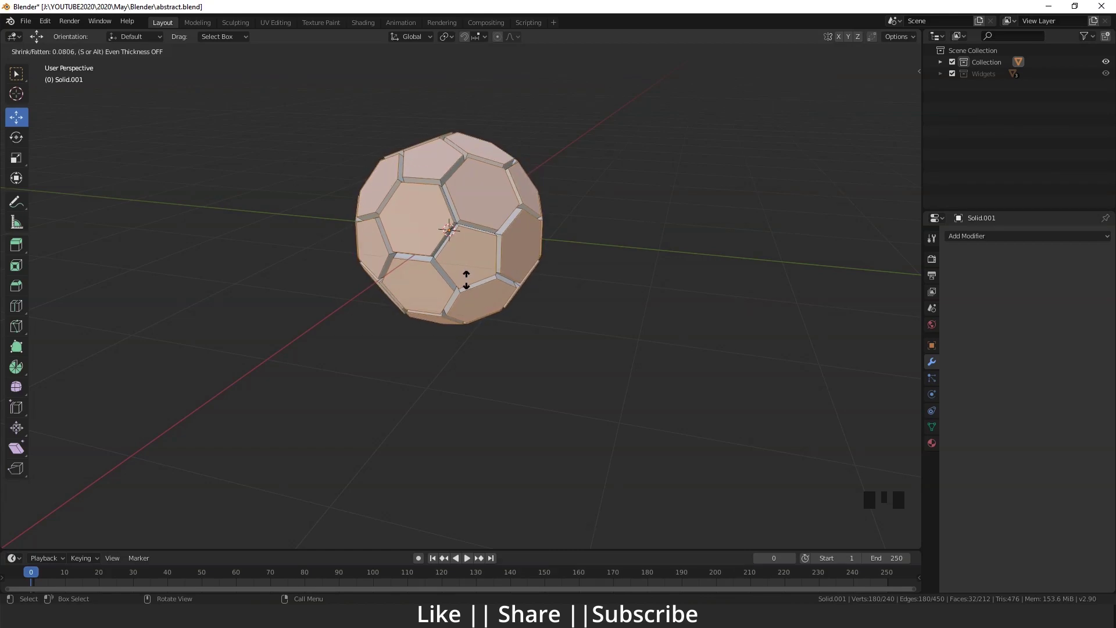
Confirm the outward extrusion and add a Subdivision Surface modifier to the ball.
{"action": "scroll", "scroll_direction": "up", "scroll_amount": 3}
{"action": "left_click_drag", "start_coordinate": [467, 275], "coordinate": [472, 310]}
{"action": "scroll", "scroll_direction": "down", "scroll_amount": 3}
{"action": "left_click_drag", "start_coordinate": [525, 324], "coordinate": [635, 310]}
{"action": "left_click", "coordinate": [635, 311]}
{"action": "key", "text": "Tab"}
{"action": "left_click_drag", "start_coordinate": [625, 275], "coordinate": [1007, 240]}
{"action": "left_click_drag", "start_coordinate": [1006, 240], "coordinate": [895, 431]}
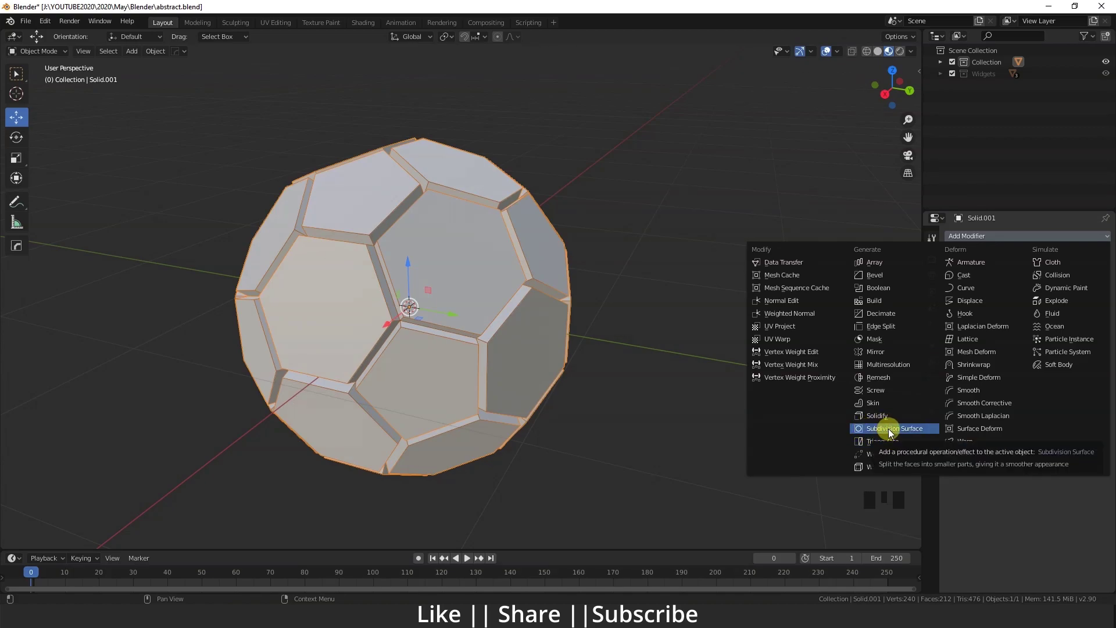
{"action": "left_click_drag", "start_coordinate": [382, 338], "coordinate": [473, 335]}
{"action": "scroll", "scroll_direction": "up", "scroll_amount": 3}
{"action": "left_click_drag", "start_coordinate": [463, 334], "coordinate": [513, 305]}
{"action": "scroll", "scroll_direction": "down", "scroll_amount": 3}
{"action": "left_click_drag", "start_coordinate": [534, 294], "coordinate": [509, 295]}
Re-enter Edit Mode with all selected and show the N sidebar Item panel for edge data.
{"action": "key", "text": "Tab"}
{"action": "key", "text": "2"}
{"action": "scroll", "scroll_direction": "up", "scroll_amount": 3}
{"action": "left_click_drag", "start_coordinate": [431, 287], "coordinate": [429, 252]}
{"action": "key", "text": "a"}
{"action": "key", "text": "n"}
{"action": "left_click_drag", "start_coordinate": [765, 269], "coordinate": [920, 118]}
{"action": "left_click", "coordinate": [920, 119]}
{"action": "left_click", "coordinate": [922, 102]}
{"action": "left_click", "coordinate": [922, 82]}
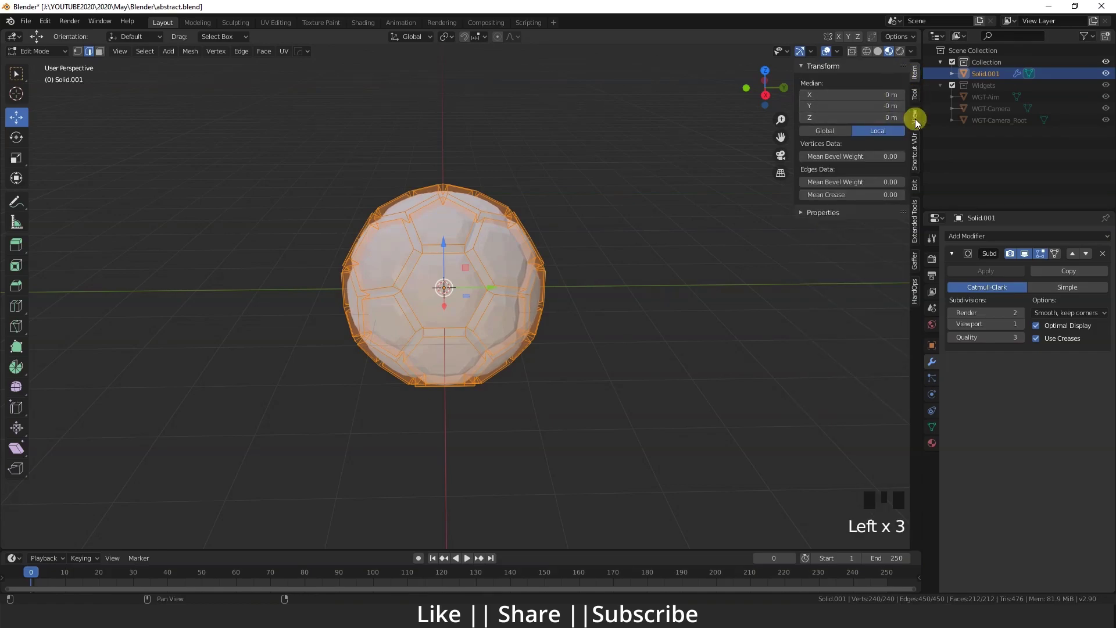
Set Mean Crease to about 0.53, lower viewport subdivisions to 2, and return to Object Mode.
{"action": "left_click_drag", "start_coordinate": [540, 323], "coordinate": [487, 286]}
{"action": "scroll", "scroll_direction": "up", "scroll_amount": 3}
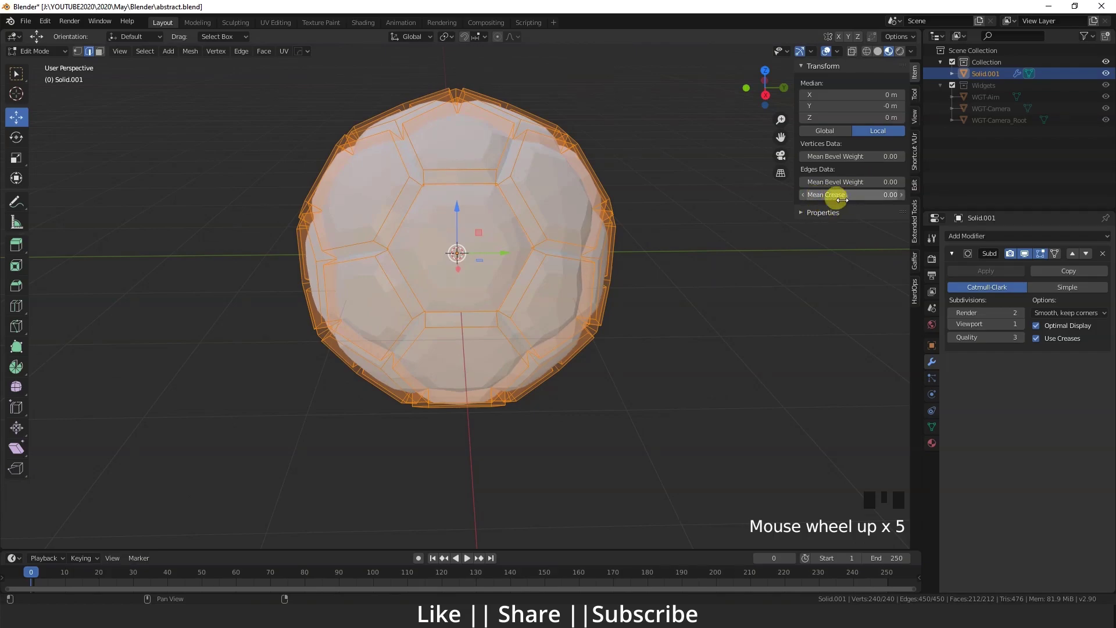
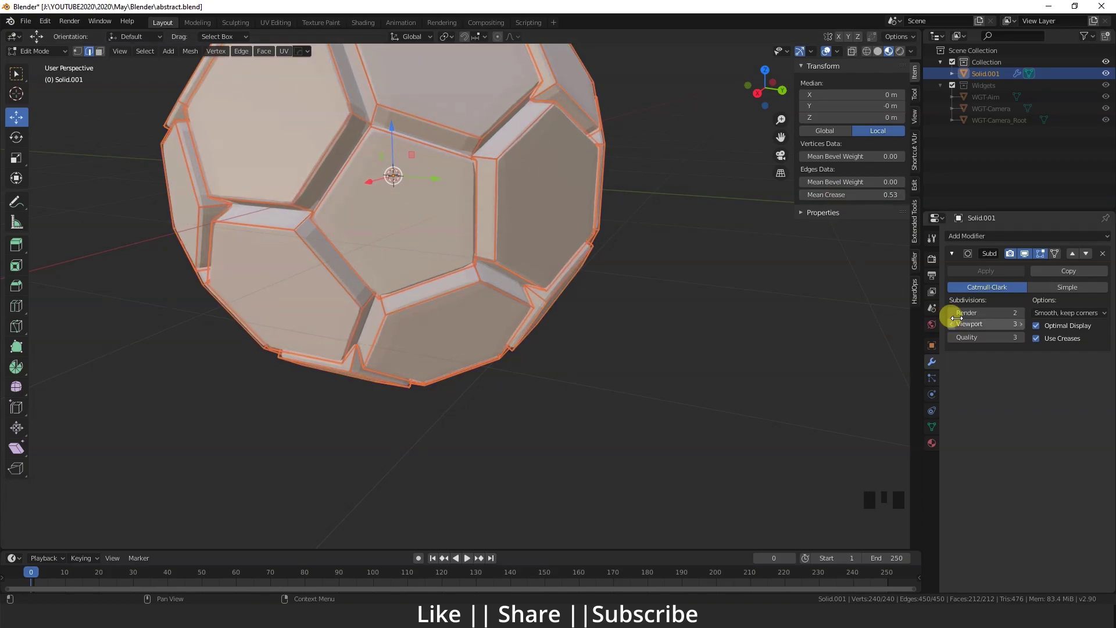
{"action": "left_click", "coordinate": [955, 334]}
{"action": "scroll", "scroll_direction": "down", "scroll_amount": 3}
{"action": "left_click_drag", "start_coordinate": [539, 274], "coordinate": [591, 322]}
{"action": "left_click_drag", "start_coordinate": [596, 323], "coordinate": [639, 321]}
{"action": "left_click", "coordinate": [638, 321]}
{"action": "key", "text": "Tab"}
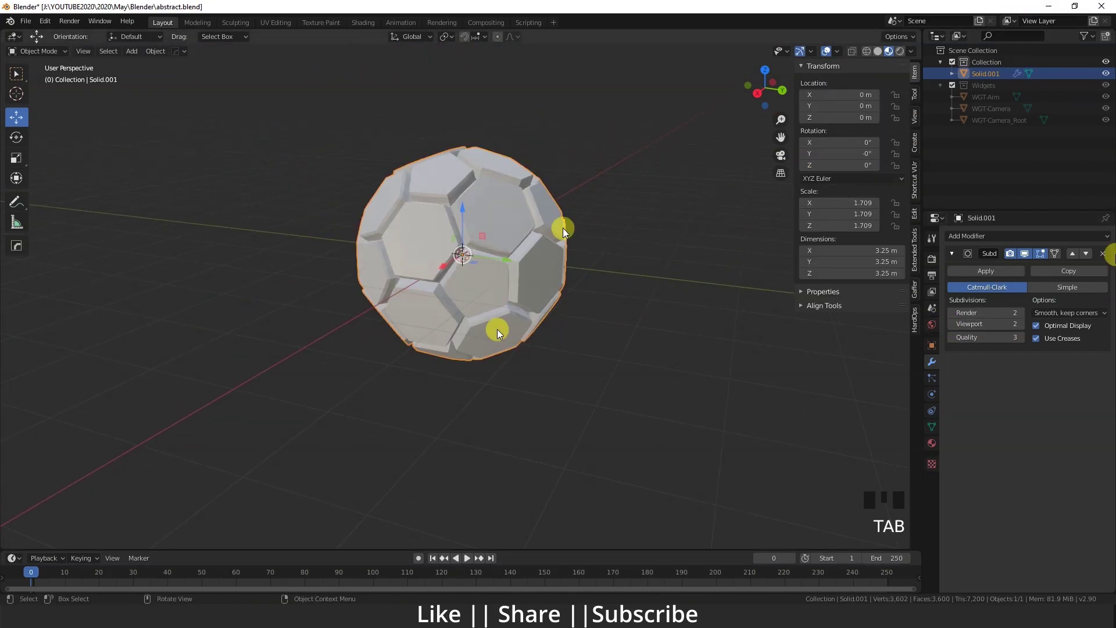
Add a Cast modifier of type Sphere and raise its factor to about 7.3 for a petalled shape.
{"action": "left_click_drag", "start_coordinate": [543, 370], "coordinate": [527, 348]}
{"action": "scroll", "scroll_direction": "up", "scroll_amount": 3}
{"action": "left_click_drag", "start_coordinate": [579, 324], "coordinate": [959, 257]}
{"action": "left_click", "coordinate": [959, 257]}
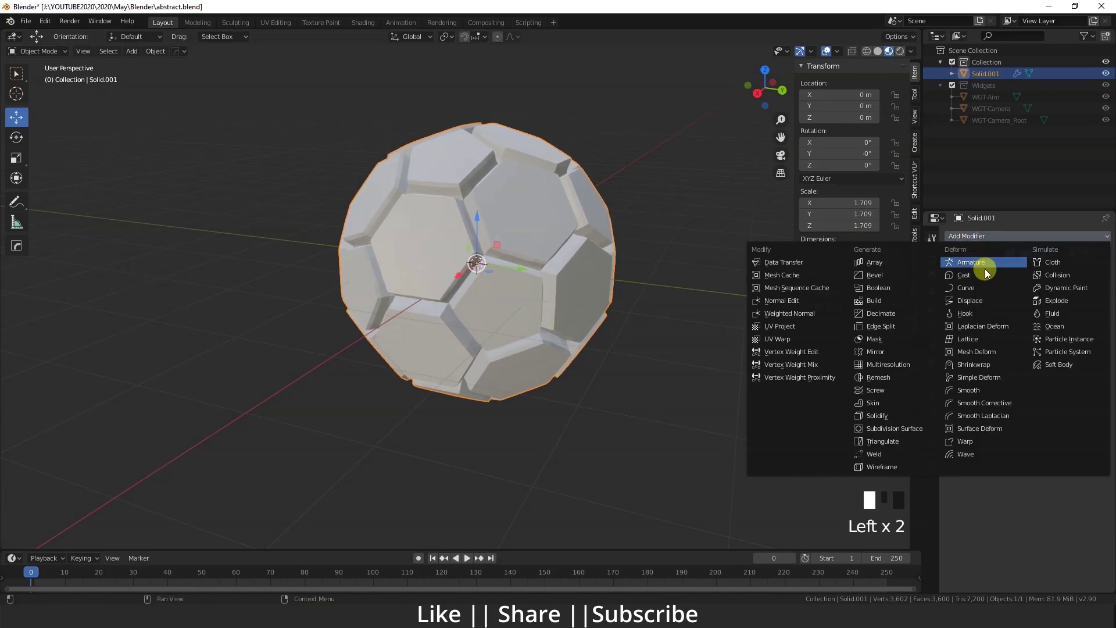
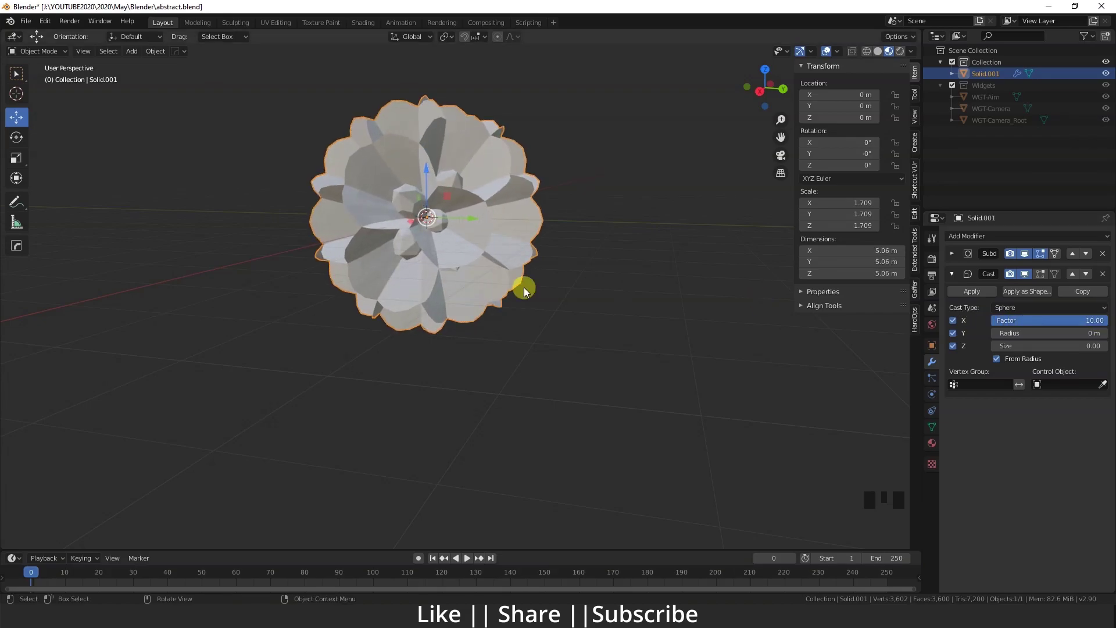
{"action": "scroll", "scroll_direction": "up", "scroll_amount": 3}
{"action": "middle_click", "coordinate": [499, 300]}
{"action": "scroll", "scroll_direction": "down", "scroll_amount": 3}
{"action": "left_click_drag", "start_coordinate": [512, 359], "coordinate": [513, 375]}
{"action": "scroll", "scroll_direction": "up", "scroll_amount": 3}
{"action": "left_click_drag", "start_coordinate": [531, 395], "coordinate": [956, 256]}
{"action": "left_click_drag", "start_coordinate": [956, 256], "coordinate": [497, 354]}
Inspect the flower shape and collapse the Subdivision and Cast modifier panels.
{"action": "left_click_drag", "start_coordinate": [496, 354], "coordinate": [487, 322]}
{"action": "scroll", "scroll_direction": "down", "scroll_amount": 3}
{"action": "left_click_drag", "start_coordinate": [531, 324], "coordinate": [1089, 412]}
{"action": "left_click_drag", "start_coordinate": [1089, 412], "coordinate": [957, 267]}
{"action": "left_click", "coordinate": [956, 259]}
{"action": "left_click", "coordinate": [958, 279]}
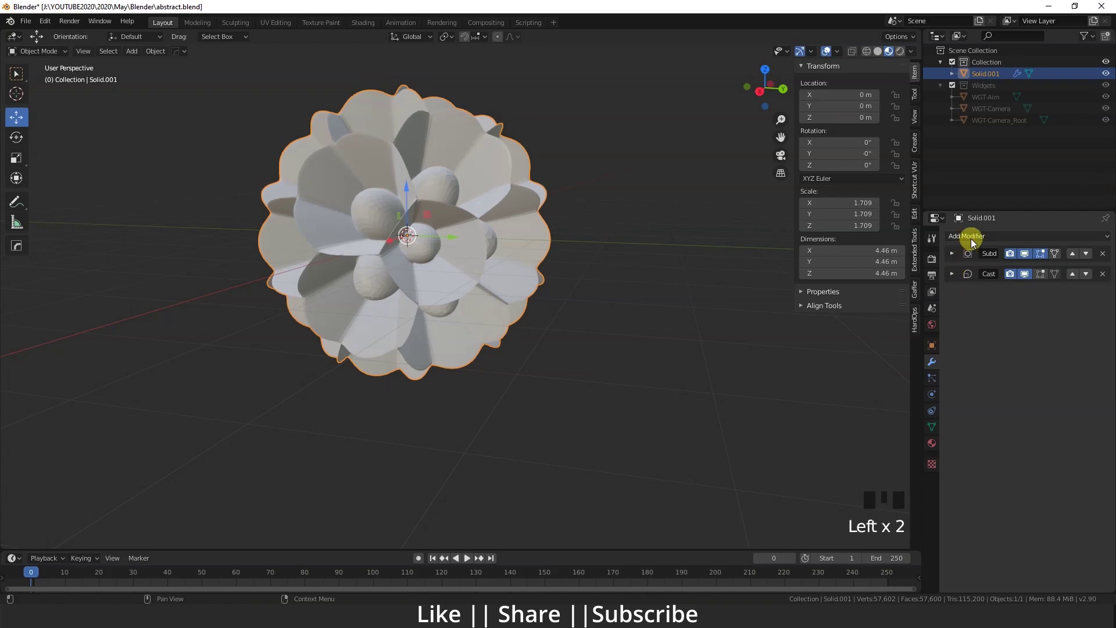
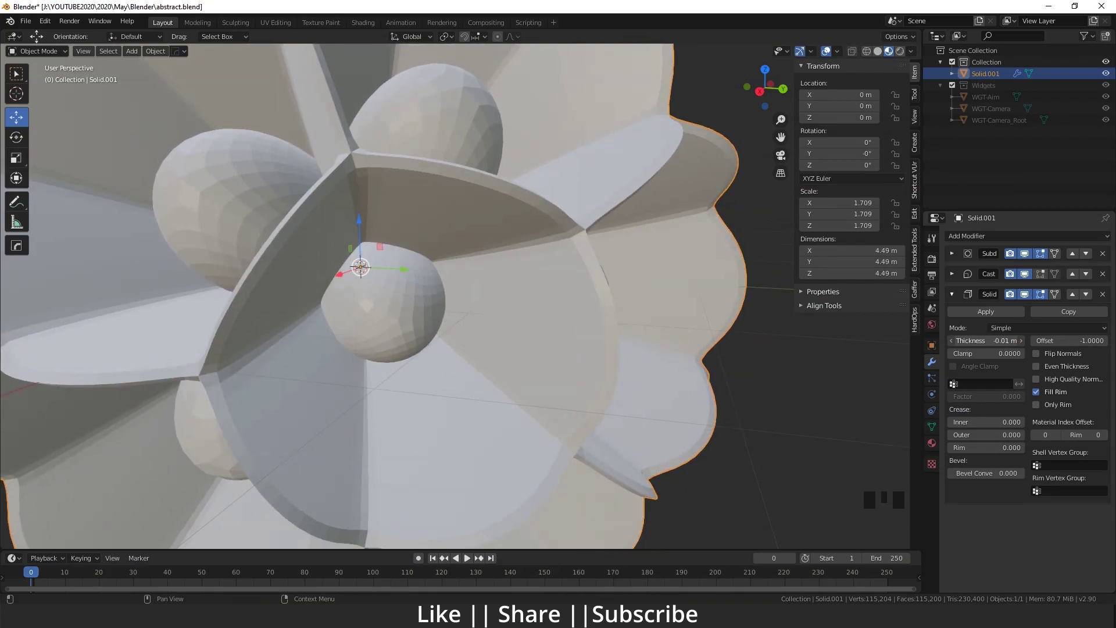
Collapse the ornament's modifier panels in the Properties editor.
{"action": "scroll", "scroll_direction": "down", "scroll_amount": 3}
{"action": "left_click_drag", "start_coordinate": [435, 320], "coordinate": [957, 281]}
{"action": "left_click", "coordinate": [957, 281]}
{"action": "left_click", "coordinate": [955, 275]}
{"action": "left_click", "coordinate": [960, 261]}
{"action": "left_click_drag", "start_coordinate": [1026, 328], "coordinate": [499, 309]}
{"action": "left_click_drag", "start_coordinate": [499, 309], "coordinate": [499, 303]}
Orbit and zoom around the faceted ball to inspect it from several sides.
{"action": "scroll", "scroll_direction": "down", "scroll_amount": 3}
{"action": "left_click_drag", "start_coordinate": [504, 320], "coordinate": [462, 275]}
{"action": "scroll", "scroll_direction": "up", "scroll_amount": 3}
{"action": "left_click_drag", "start_coordinate": [483, 260], "coordinate": [461, 308]}
{"action": "scroll", "scroll_direction": "up", "scroll_amount": 3}
{"action": "left_click_drag", "start_coordinate": [456, 276], "coordinate": [478, 254]}
{"action": "left_click_drag", "start_coordinate": [478, 253], "coordinate": [586, 218]}
{"action": "left_click", "coordinate": [586, 219]}
{"action": "left_click_drag", "start_coordinate": [459, 248], "coordinate": [428, 249]}
{"action": "scroll", "scroll_direction": "down", "scroll_amount": 3}
{"action": "scroll", "scroll_direction": "down", "scroll_amount": 3}
{"action": "left_click_drag", "start_coordinate": [471, 342], "coordinate": [432, 300]}
{"action": "scroll", "scroll_direction": "up", "scroll_amount": 3}
{"action": "left_click_drag", "start_coordinate": [480, 321], "coordinate": [438, 249]}
{"action": "scroll", "scroll_direction": "down", "scroll_amount": 3}
{"action": "left_click_drag", "start_coordinate": [440, 295], "coordinate": [423, 291]}
{"action": "scroll", "scroll_direction": "up", "scroll_amount": 3}
{"action": "left_click_drag", "start_coordinate": [515, 310], "coordinate": [451, 300]}
{"action": "scroll", "scroll_direction": "down", "scroll_amount": 3}
Toggle further panels in the modifier stack while checking the ball in the viewport.
{"action": "left_click_drag", "start_coordinate": [461, 330], "coordinate": [958, 391]}
{"action": "left_click", "coordinate": [959, 391]}
{"action": "left_click", "coordinate": [961, 260]}
{"action": "middle_click", "coordinate": [497, 289]}
{"action": "scroll", "scroll_direction": "up", "scroll_amount": 3}
{"action": "left_click_drag", "start_coordinate": [522, 352], "coordinate": [521, 364]}
{"action": "scroll", "scroll_direction": "down", "scroll_amount": 3}
{"action": "left_click_drag", "start_coordinate": [541, 346], "coordinate": [479, 340]}
{"action": "scroll", "scroll_direction": "down", "scroll_amount": 3}
{"action": "left_click_drag", "start_coordinate": [494, 342], "coordinate": [475, 308]}
{"action": "scroll", "scroll_direction": "up", "scroll_amount": 3}
{"action": "middle_click", "coordinate": [514, 295]}
Hide the sidebar with N and enter Edit Mode on the ball mesh.
{"action": "key", "text": "n"}
{"action": "left_click_drag", "start_coordinate": [542, 312], "coordinate": [427, 262]}
{"action": "scroll", "scroll_direction": "up", "scroll_amount": 3}
{"action": "left_click_drag", "start_coordinate": [455, 289], "coordinate": [506, 264]}
{"action": "scroll", "scroll_direction": "down", "scroll_amount": 3}
{"action": "key", "text": "Tab"}
{"action": "scroll", "scroll_direction": "up", "scroll_amount": 3}
{"action": "left_click_drag", "start_coordinate": [461, 292], "coordinate": [458, 285]}
In face select mode pick one hexagon and Shift+G by Area to select all hexagons.
{"action": "key", "text": "3"}
{"action": "left_click", "coordinate": [446, 278]}
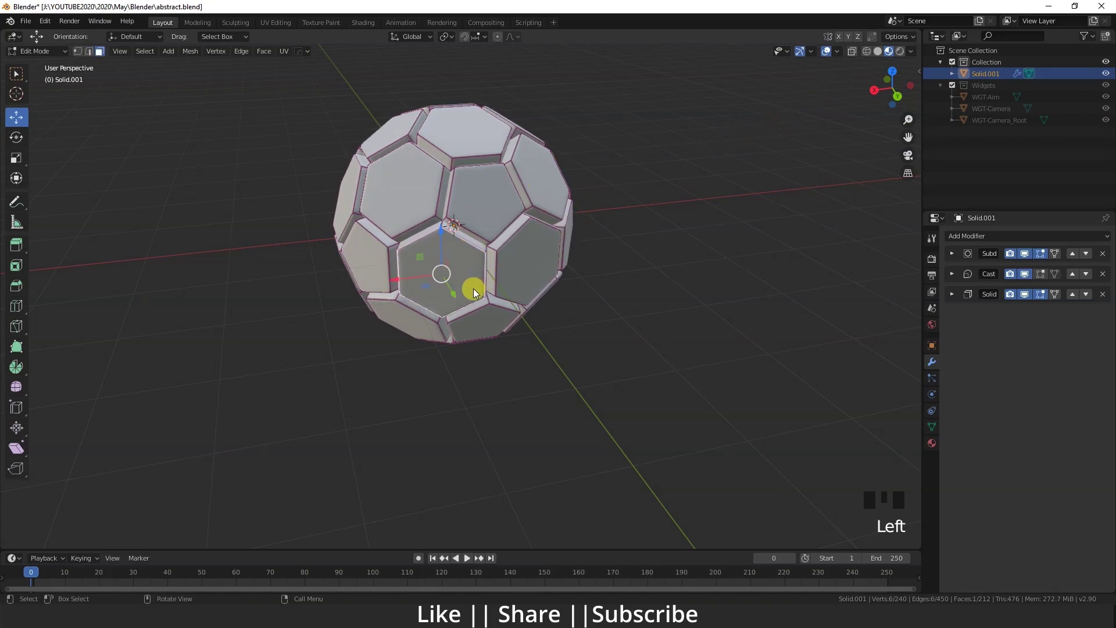
{"action": "left_click", "coordinate": [461, 266]}
{"action": "left_click_drag", "start_coordinate": [465, 262], "coordinate": [436, 283]}
{"action": "key", "text": "shift+g"}
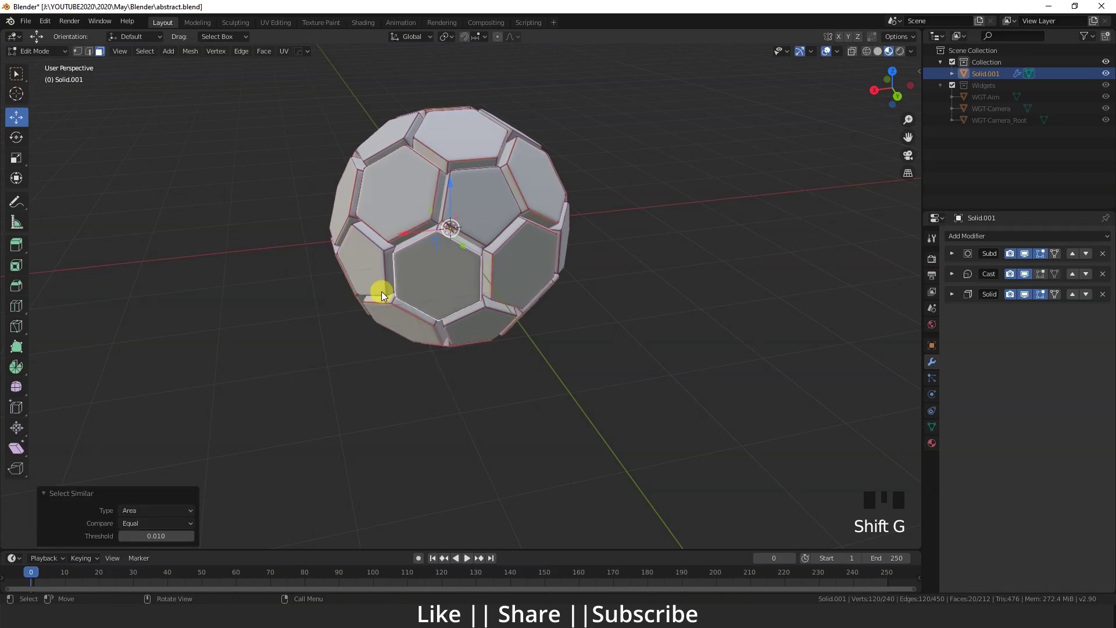
Shift-add a pentagon and Shift+G by Area again so all 32 tile faces are selected.
{"action": "left_click", "coordinate": [496, 213]}
{"action": "key", "text": "shift+g"}
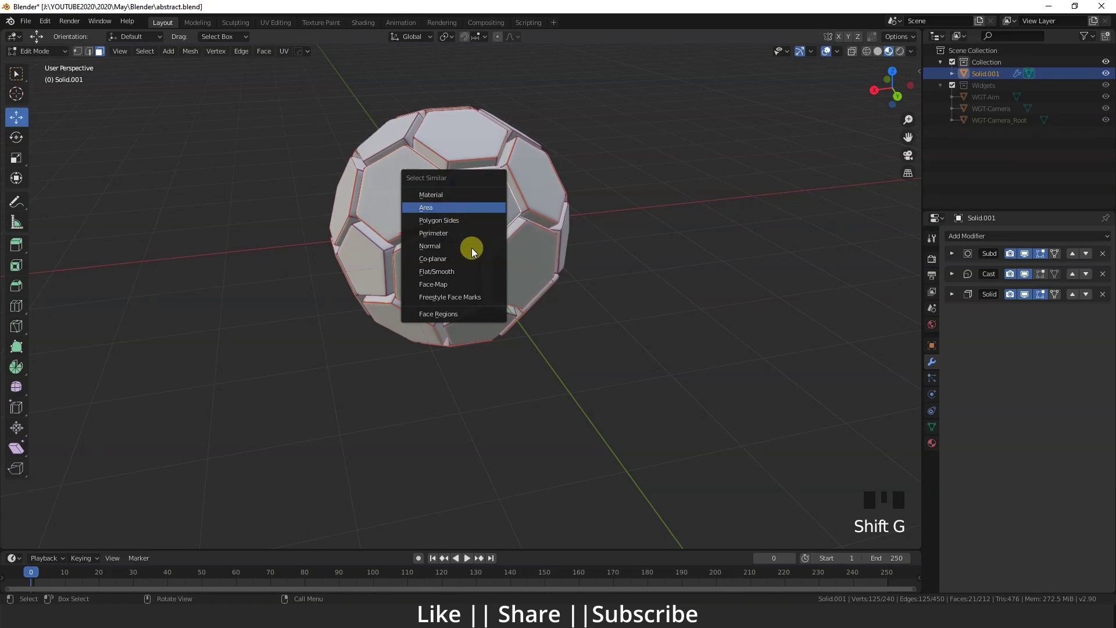
{"action": "left_click_drag", "start_coordinate": [523, 274], "coordinate": [936, 445]}
{"action": "left_click", "coordinate": [936, 445]}
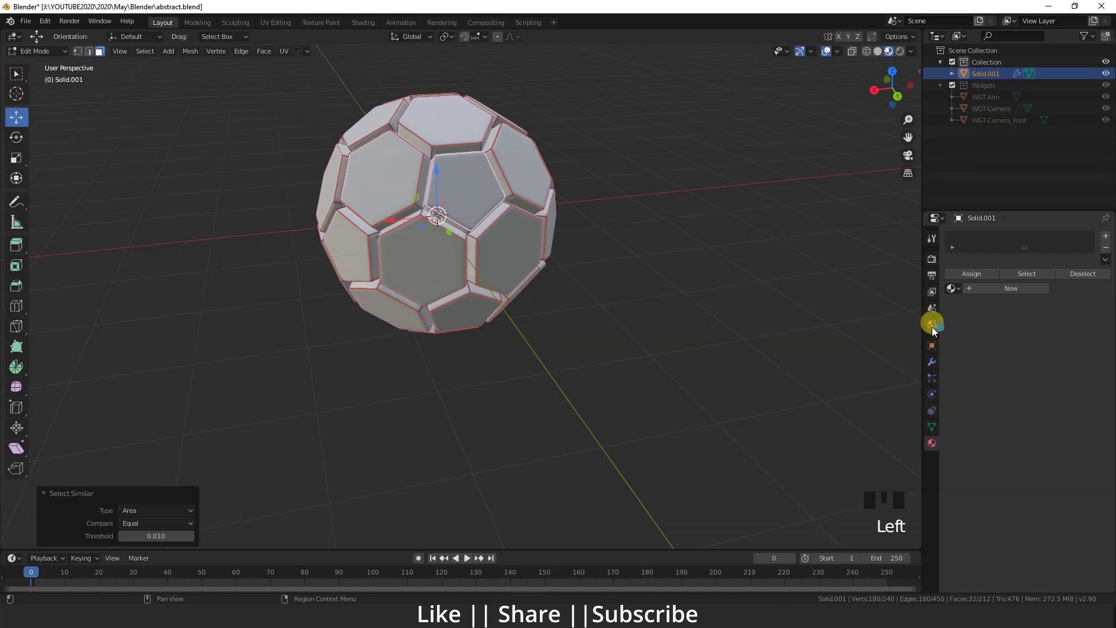
Assign the orange Material.002 slot to the selected tile faces and return to Object Mode.
{"action": "left_click", "coordinate": [938, 332]}
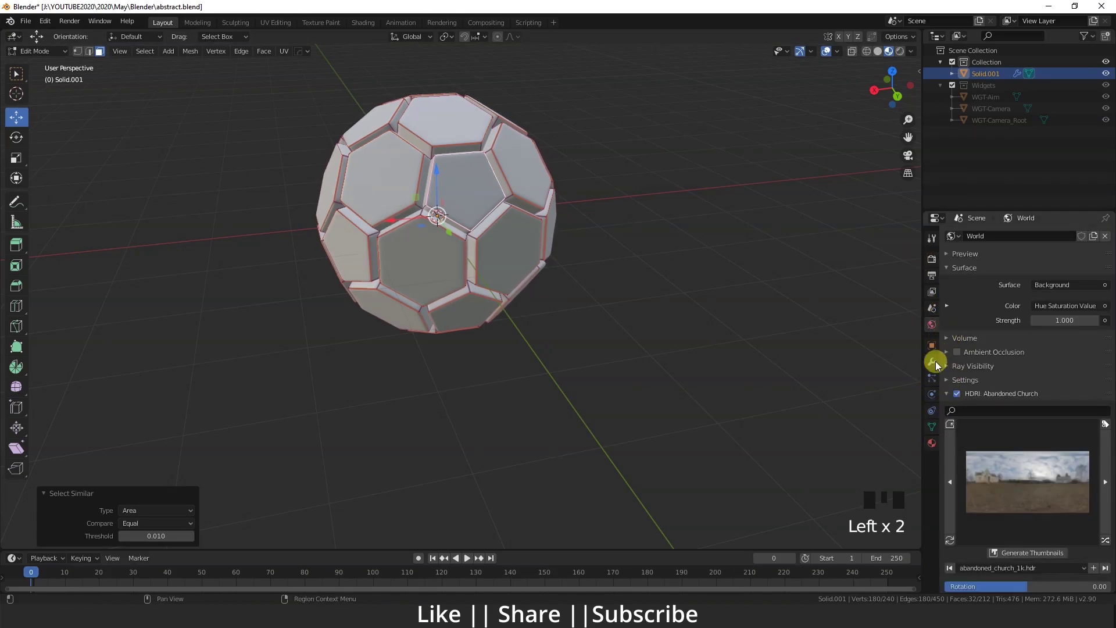
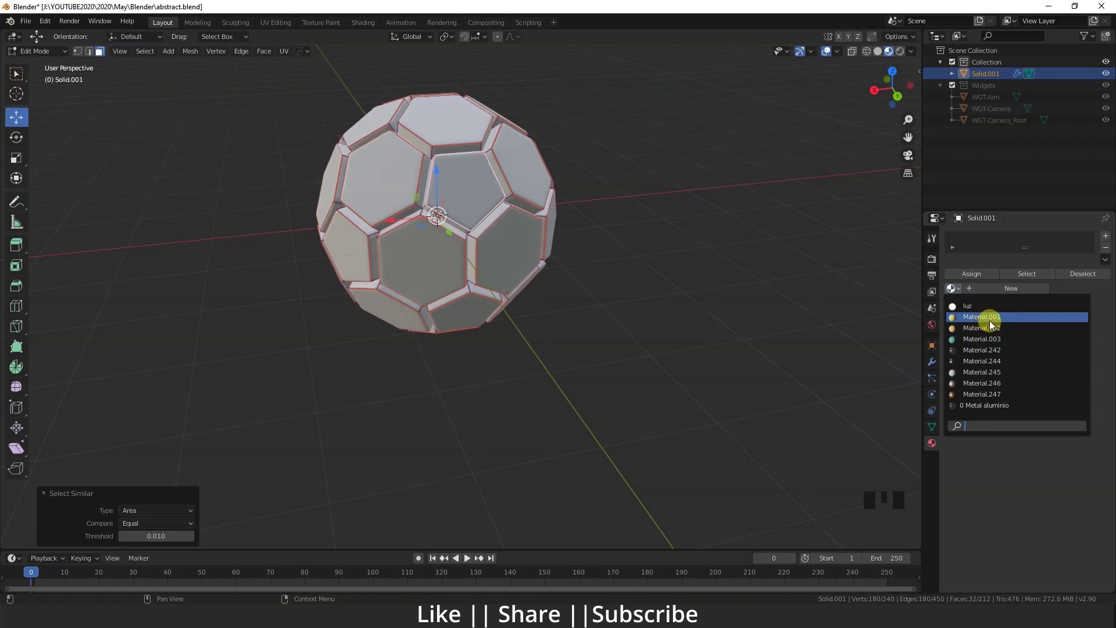
{"action": "scroll", "scroll_direction": "up", "scroll_amount": 3}
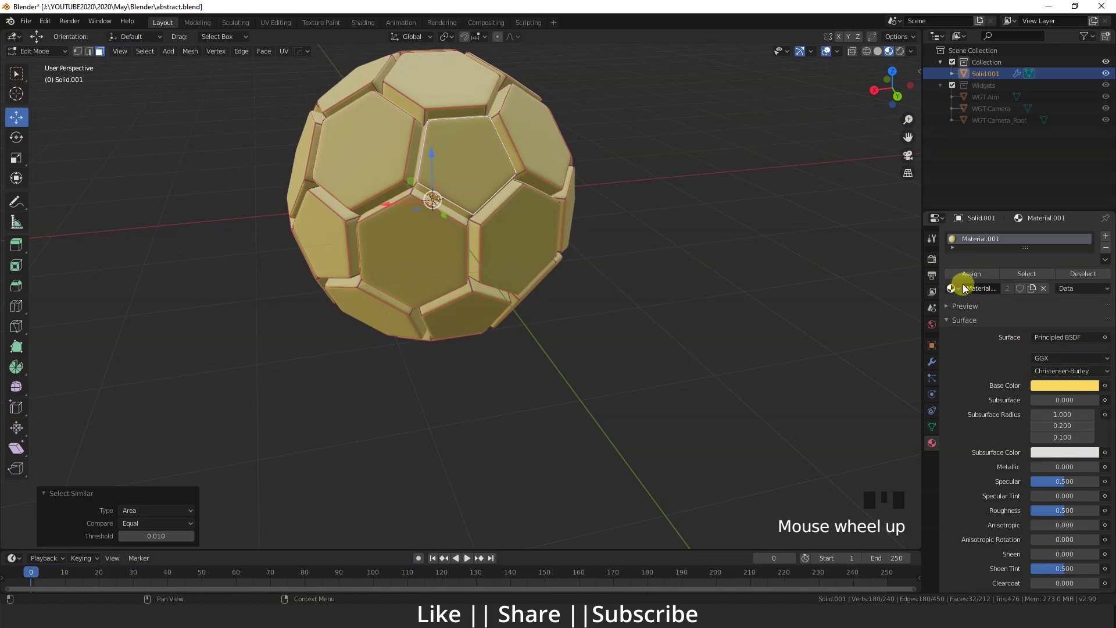
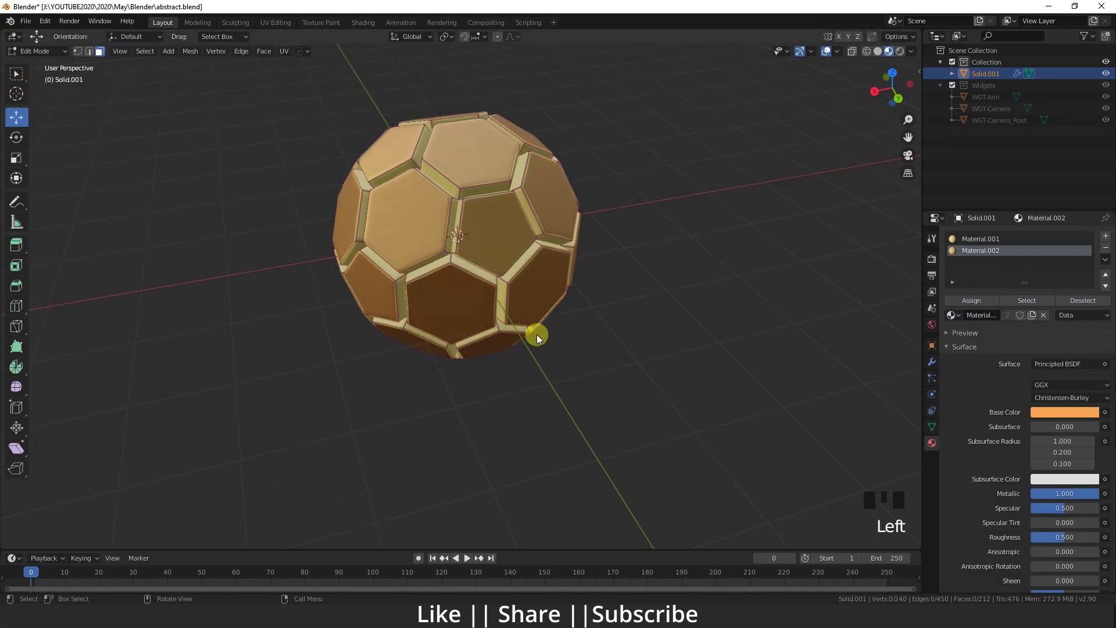
{"action": "key", "text": "Tab"}
{"action": "scroll", "scroll_direction": "up", "scroll_amount": 3}
{"action": "scroll", "scroll_direction": "down", "scroll_amount": 3}
Orbit the ornament to review the two-tone petals and centres.
{"action": "left_click_drag", "start_coordinate": [556, 326], "coordinate": [496, 338]}
{"action": "scroll", "scroll_direction": "up", "scroll_amount": 3}
{"action": "left_click_drag", "start_coordinate": [509, 313], "coordinate": [464, 334]}
{"action": "scroll", "scroll_direction": "up", "scroll_amount": 3}
{"action": "left_click_drag", "start_coordinate": [463, 327], "coordinate": [430, 338]}
{"action": "scroll", "scroll_direction": "down", "scroll_amount": 3}
{"action": "left_click_drag", "start_coordinate": [440, 328], "coordinate": [440, 325]}
{"action": "scroll", "scroll_direction": "up", "scroll_amount": 3}
{"action": "left_click_drag", "start_coordinate": [483, 279], "coordinate": [470, 318]}
{"action": "scroll", "scroll_direction": "down", "scroll_amount": 3}
{"action": "left_click_drag", "start_coordinate": [515, 310], "coordinate": [489, 324]}
{"action": "scroll", "scroll_direction": "down", "scroll_amount": 3}
{"action": "left_click_drag", "start_coordinate": [533, 324], "coordinate": [459, 372]}
Add a mesh plane under the ornament and scale it up about 7x into a floor.
{"action": "key", "text": "shift+a"}
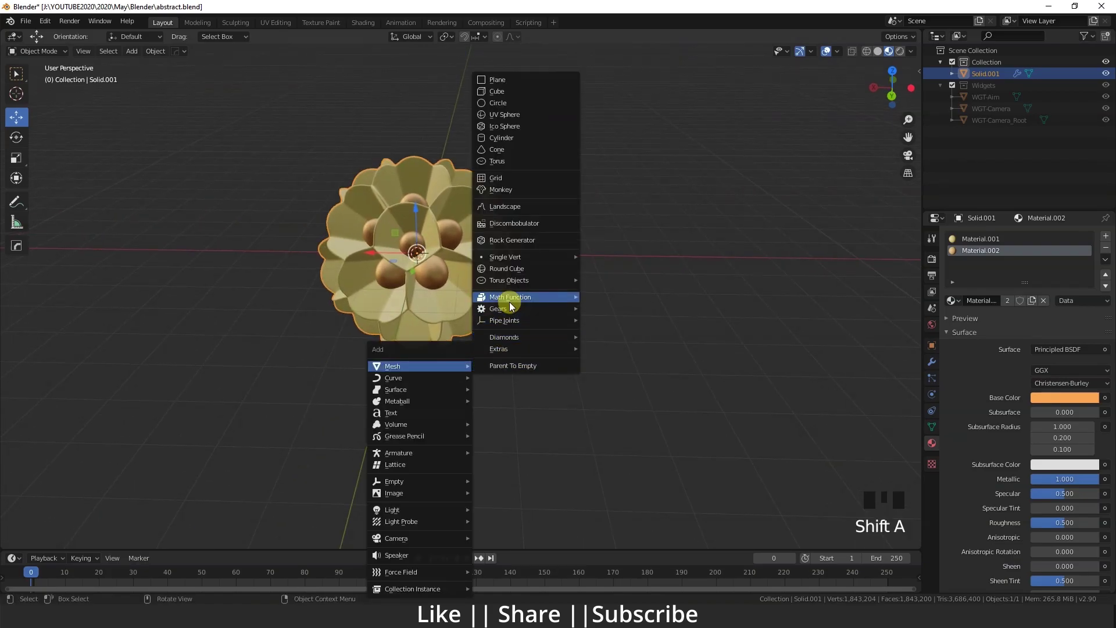
{"action": "scroll", "scroll_direction": "down", "scroll_amount": 3}
{"action": "scroll", "scroll_direction": "up", "scroll_amount": 3}
{"action": "key", "text": "s"}
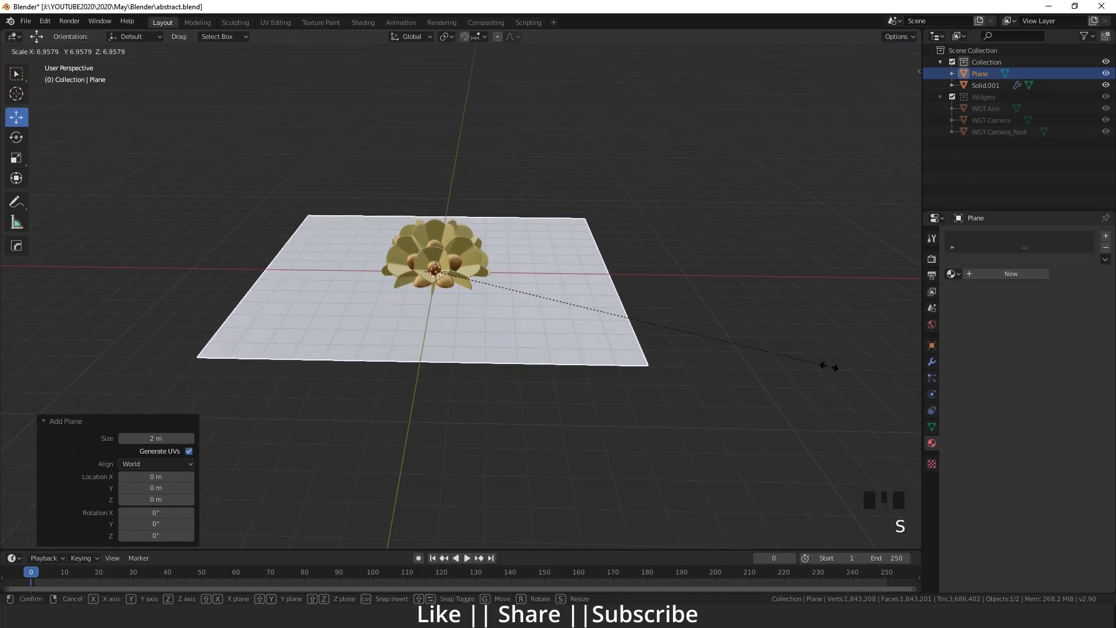
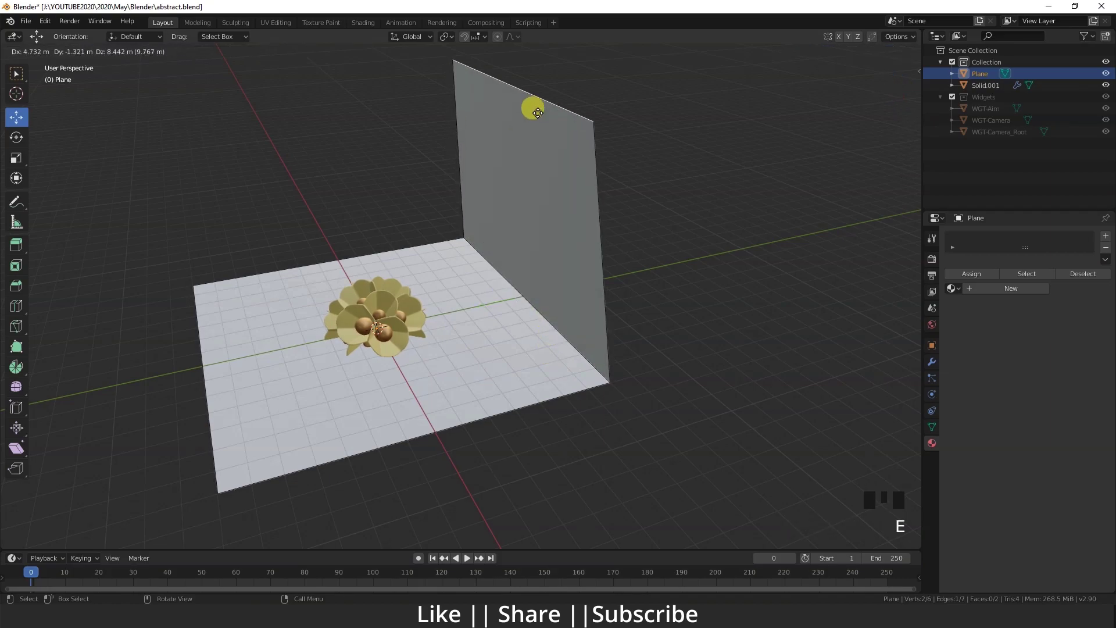
In Edit Mode extrude the plane's back edge upward along Z into a wall.
{"action": "scroll", "scroll_direction": "down", "scroll_amount": 3}
{"action": "left_click_drag", "start_coordinate": [530, 401], "coordinate": [532, 430]}
{"action": "left_click_drag", "start_coordinate": [533, 423], "coordinate": [506, 403]}
{"action": "key", "text": "Tab"}
{"action": "scroll", "scroll_direction": "up", "scroll_amount": 3}
{"action": "left_click_drag", "start_coordinate": [505, 433], "coordinate": [509, 366]}
{"action": "scroll", "scroll_direction": "up", "scroll_amount": 3}
{"action": "left_click_drag", "start_coordinate": [524, 408], "coordinate": [520, 379]}
{"action": "scroll", "scroll_direction": "down", "scroll_amount": 3}
Add a Subdivision Surface modifier smoothing the backdrop, then return to Edit Mode.
{"action": "left_click_drag", "start_coordinate": [520, 392], "coordinate": [938, 371]}
{"action": "left_click", "coordinate": [938, 371]}
{"action": "left_click_drag", "start_coordinate": [983, 243], "coordinate": [552, 337]}
{"action": "left_click_drag", "start_coordinate": [552, 337], "coordinate": [331, 275]}
{"action": "key", "text": "Tab"}
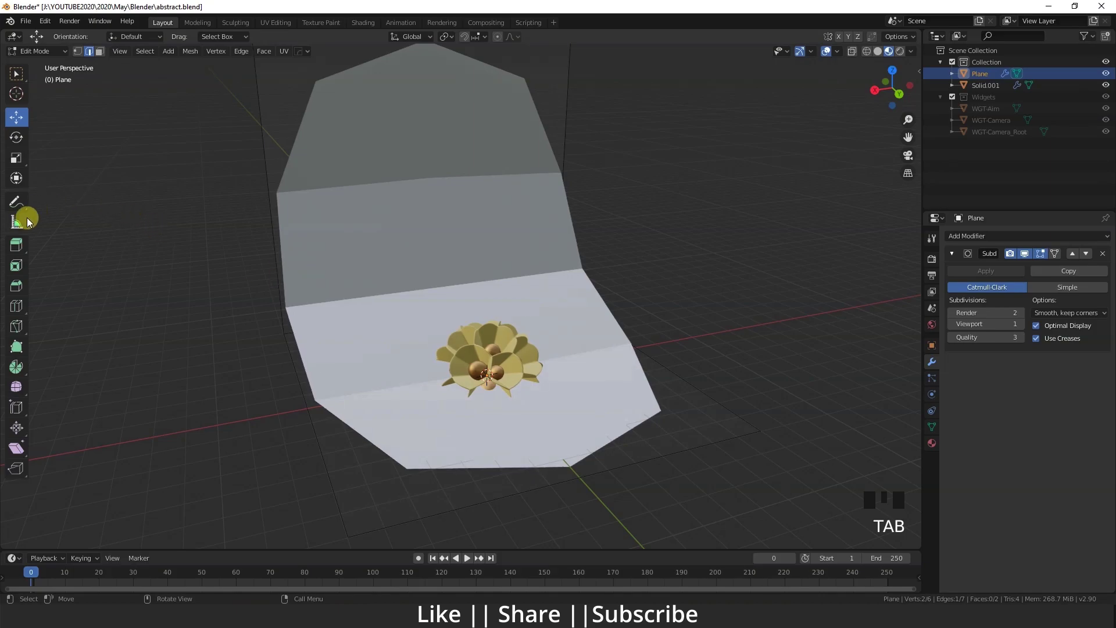
Loop-cut near the floor-wall corner to tighten the backdrop's bend.
{"action": "left_click_drag", "start_coordinate": [21, 312], "coordinate": [116, 162]}
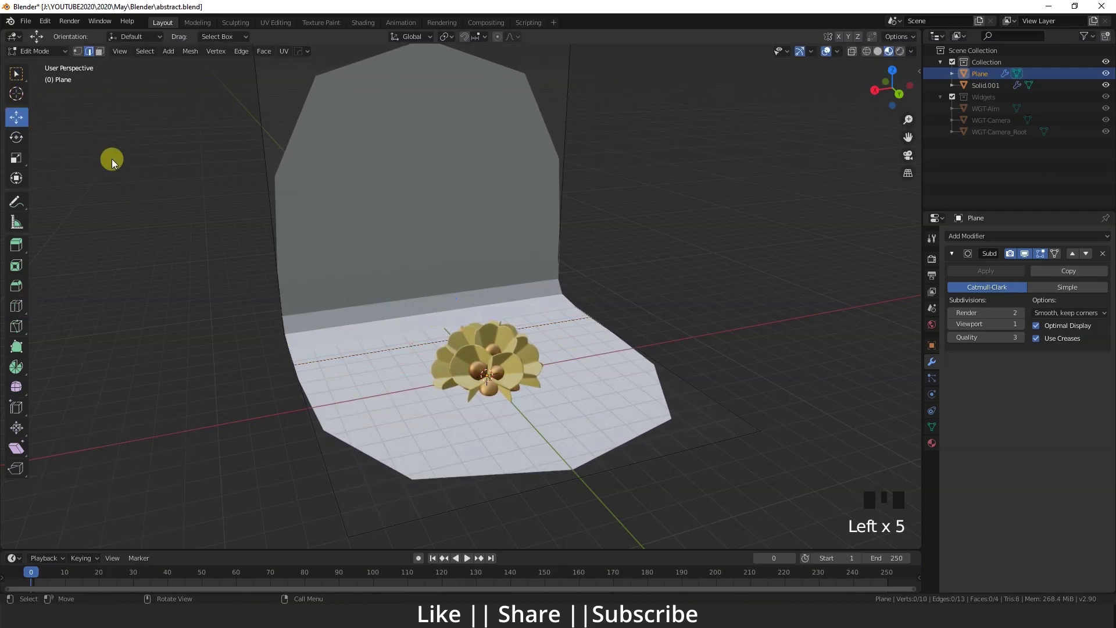
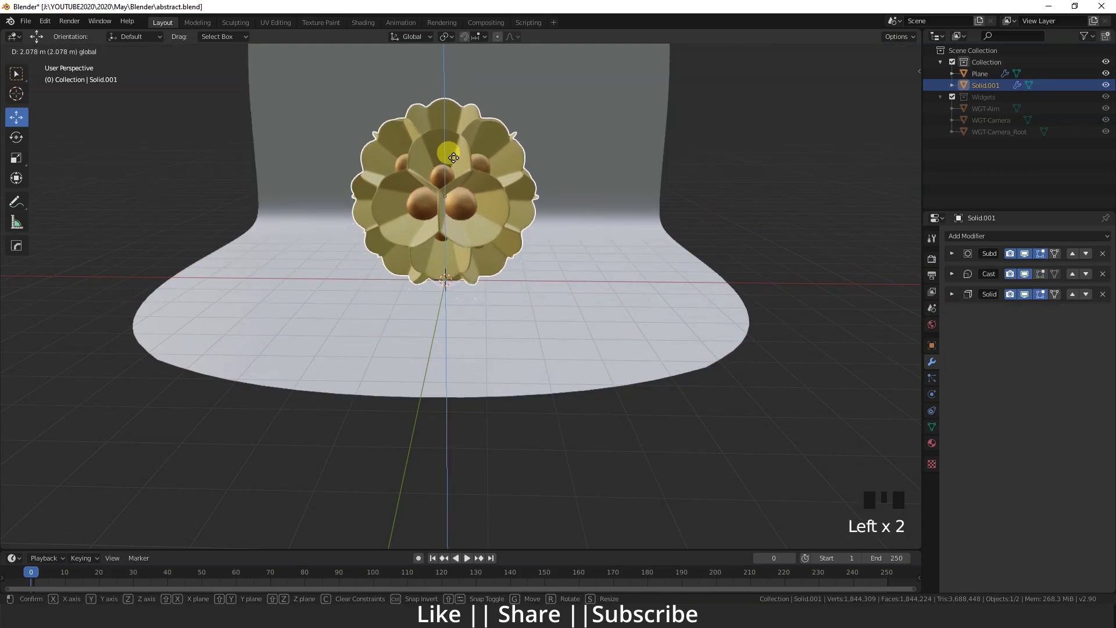
Move Solid.001 up along Z to about 2.3538 m above the backdrop floor.
{"action": "scroll", "scroll_direction": "down", "scroll_amount": 3}
{"action": "left_click_drag", "start_coordinate": [455, 234], "coordinate": [461, 252]}
{"action": "scroll", "scroll_direction": "up", "scroll_amount": 3}
{"action": "left_click_drag", "start_coordinate": [461, 253], "coordinate": [397, 288]}
{"action": "scroll", "scroll_direction": "down", "scroll_amount": 3}
{"action": "left_click_drag", "start_coordinate": [400, 293], "coordinate": [442, 436]}
{"action": "scroll", "scroll_direction": "down", "scroll_amount": 3}
{"action": "left_click_drag", "start_coordinate": [497, 424], "coordinate": [443, 385]}
{"action": "scroll", "scroll_direction": "up", "scroll_amount": 3}
{"action": "left_click_drag", "start_coordinate": [443, 367], "coordinate": [449, 408]}
{"action": "scroll", "scroll_direction": "down", "scroll_amount": 3}
{"action": "left_click_drag", "start_coordinate": [457, 413], "coordinate": [418, 355]}
Add a sphere Empty, scale it to about 2.47, raise it about 1.38 m, and reselect Solid.001.
{"action": "key", "text": "shift+a"}
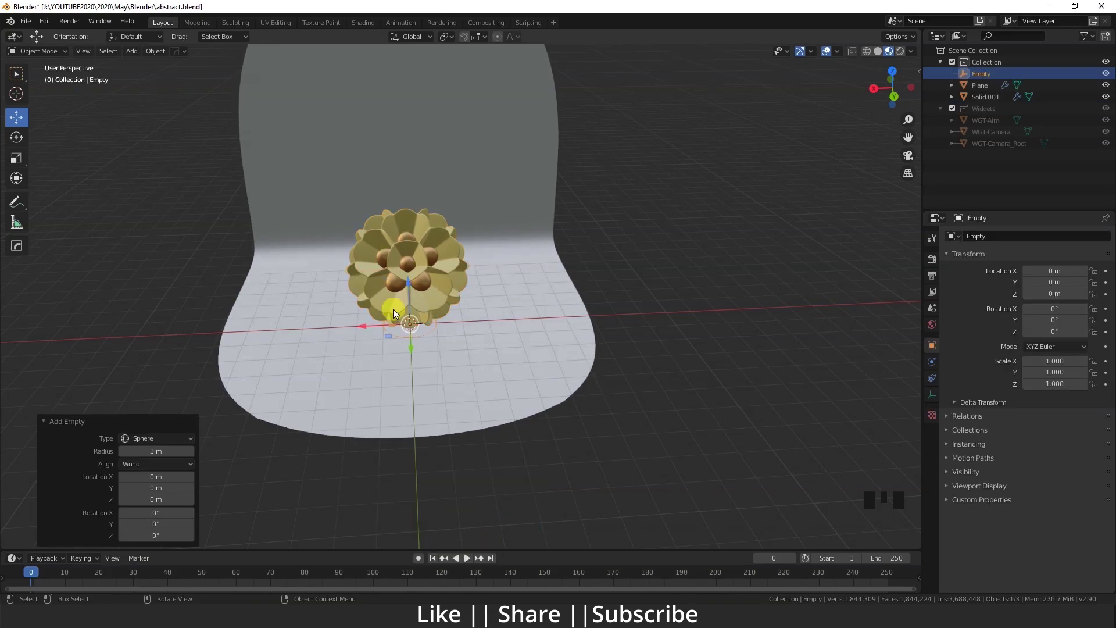
{"action": "key", "text": "s"}
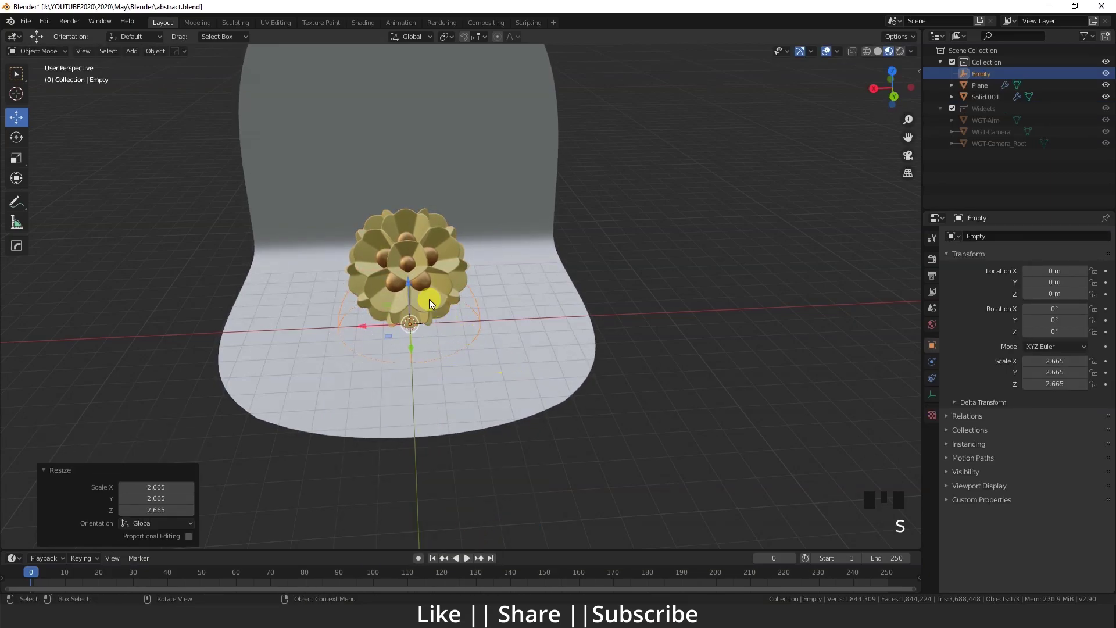
{"action": "left_click", "coordinate": [410, 296]}
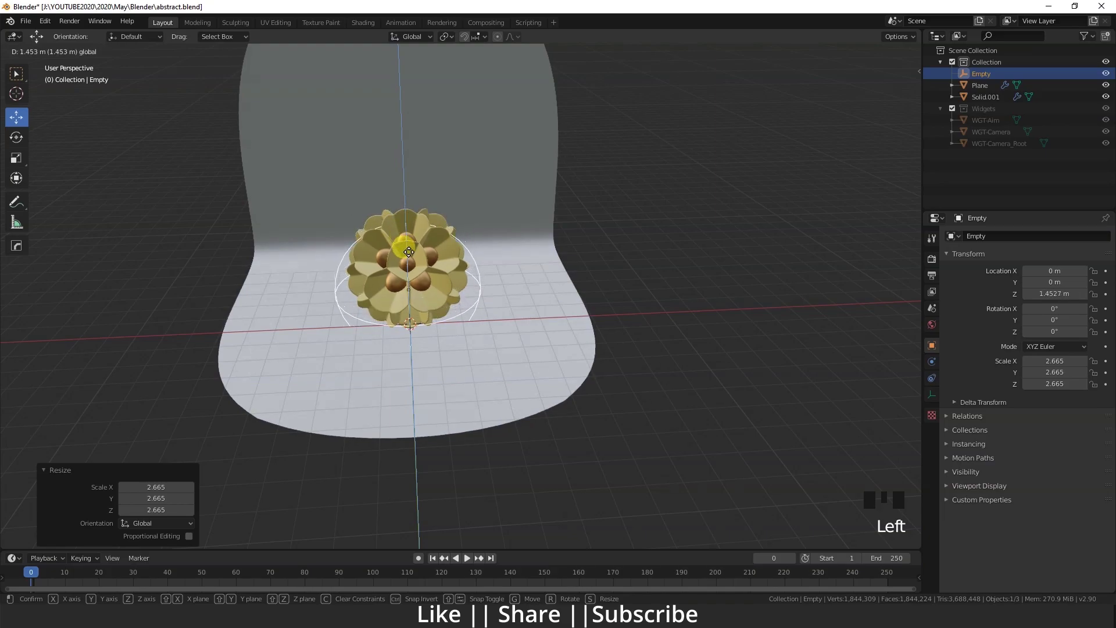
{"action": "key", "text": "s"}
{"action": "scroll", "scroll_direction": "down", "scroll_amount": 3}
{"action": "left_click_drag", "start_coordinate": [494, 343], "coordinate": [459, 289]}
{"action": "left_click", "coordinate": [460, 289]}
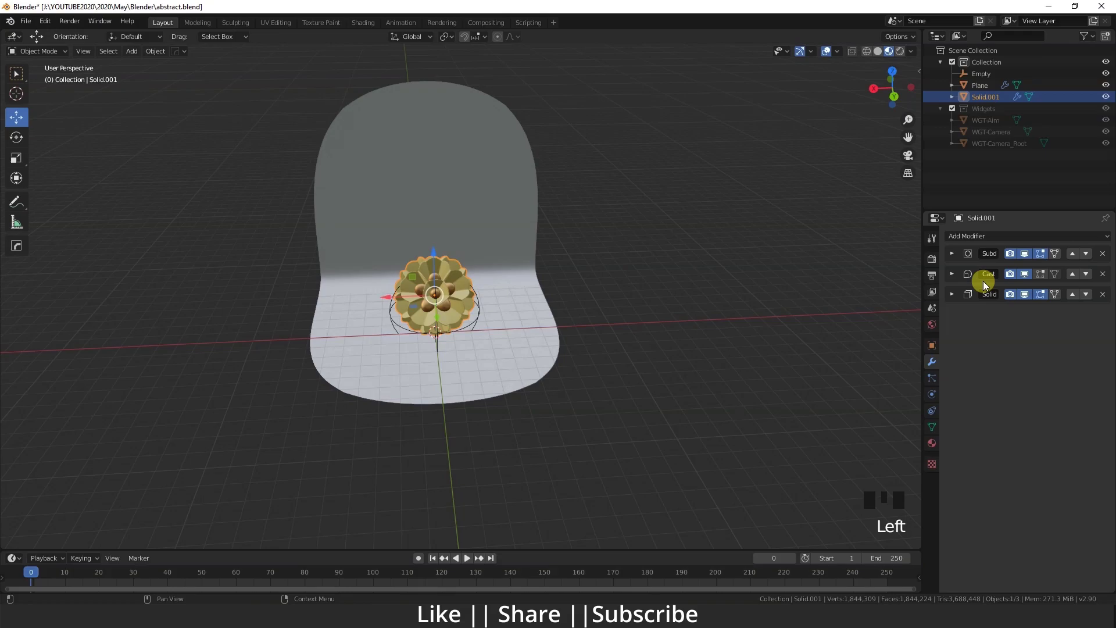
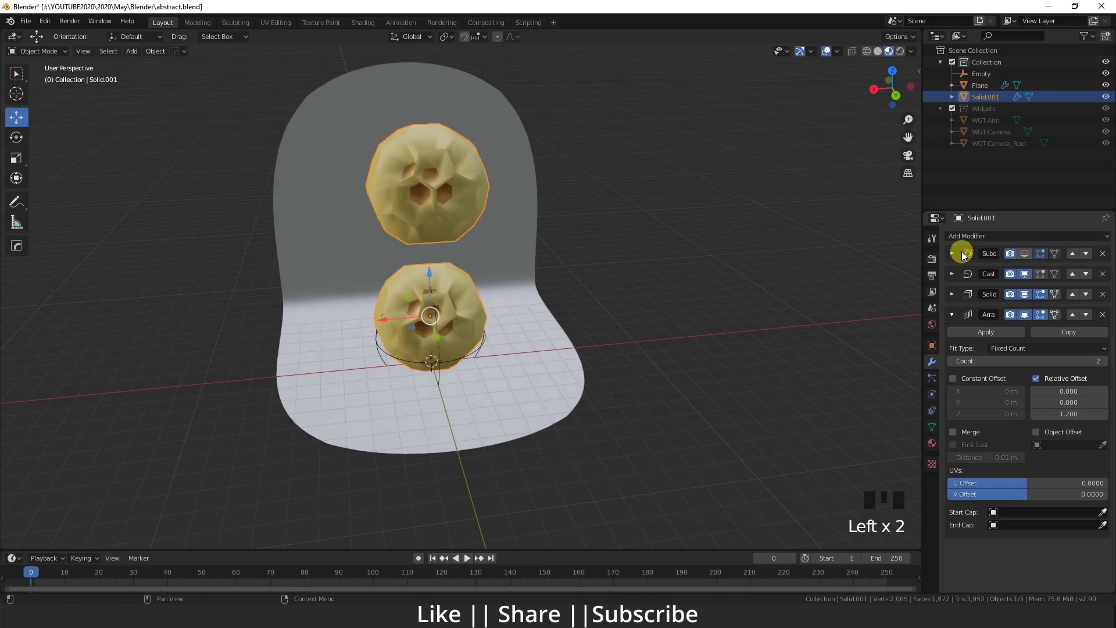
Expand the Subdivision modifier and restore its display in the viewport.
{"action": "left_click", "coordinate": [958, 259]}
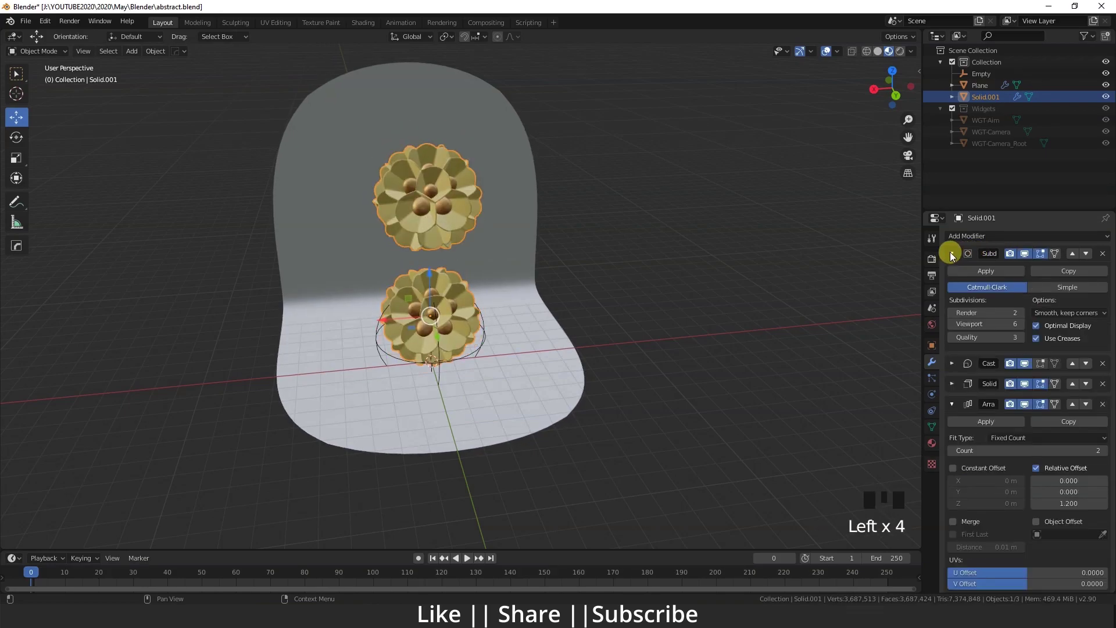
{"action": "left_click_drag", "start_coordinate": [958, 332], "coordinate": [362, 309]}
{"action": "scroll", "scroll_direction": "down", "scroll_amount": 3}
{"action": "middle_click", "coordinate": [390, 313]}
{"action": "scroll", "scroll_direction": "up", "scroll_amount": 3}
{"action": "left_click_drag", "start_coordinate": [421, 361], "coordinate": [419, 323]}
{"action": "scroll", "scroll_direction": "up", "scroll_amount": 3}
{"action": "left_click_drag", "start_coordinate": [459, 400], "coordinate": [451, 345]}
{"action": "scroll", "scroll_direction": "down", "scroll_amount": 3}
{"action": "left_click_drag", "start_coordinate": [451, 350], "coordinate": [466, 358]}
{"action": "scroll", "scroll_direction": "down", "scroll_amount": 3}
Expand the Array modifier, enable Object Offset and eyedrop the sphere Empty as its offset object.
{"action": "left_click_drag", "start_coordinate": [452, 339], "coordinate": [959, 408]}
{"action": "left_click", "coordinate": [959, 407]}
{"action": "left_click", "coordinate": [961, 263]}
{"action": "scroll", "scroll_direction": "down", "scroll_amount": 3}
{"action": "left_click_drag", "start_coordinate": [456, 383], "coordinate": [467, 328]}
{"action": "scroll", "scroll_direction": "up", "scroll_amount": 3}
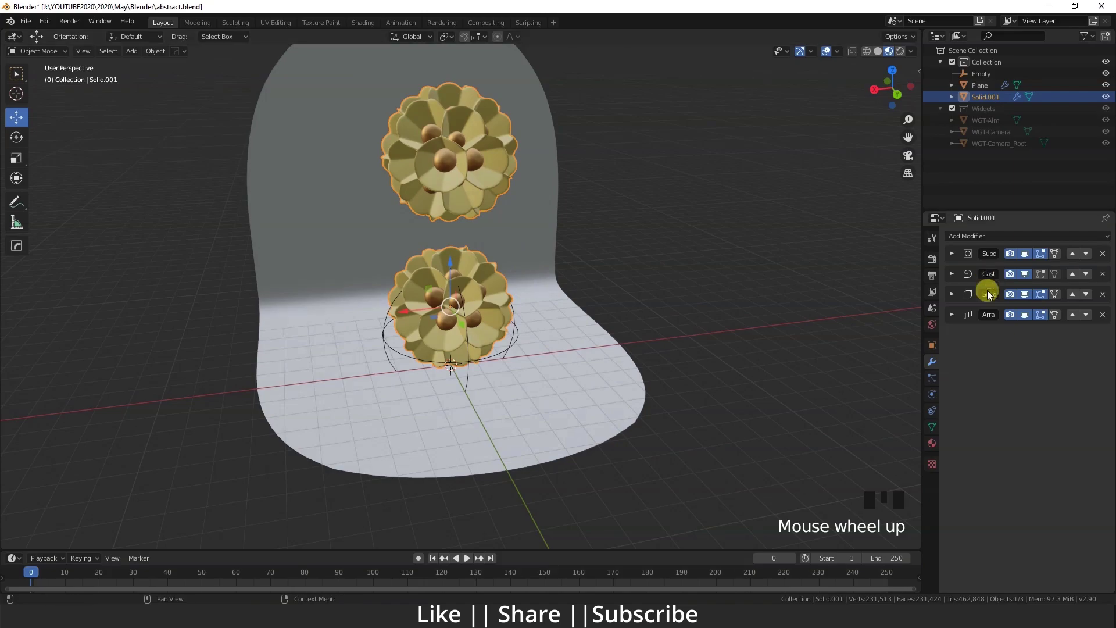
{"action": "left_click", "coordinate": [961, 317]}
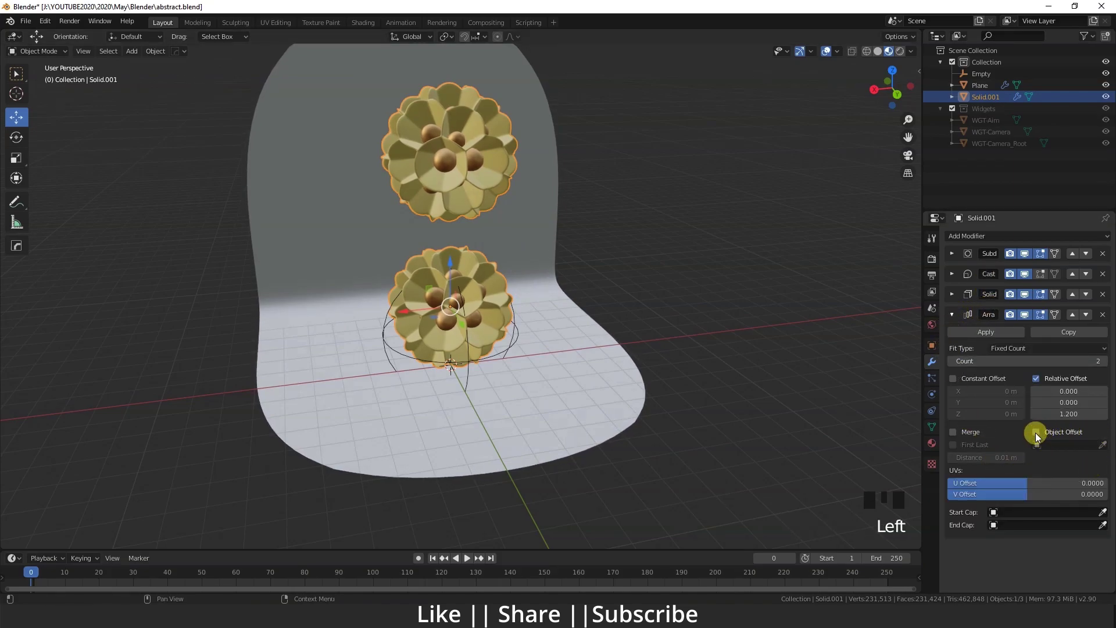
{"action": "left_click", "coordinate": [1041, 438]}
{"action": "left_click_drag", "start_coordinate": [1089, 451], "coordinate": [505, 327]}
{"action": "scroll", "scroll_direction": "down", "scroll_amount": 3}
{"action": "left_click_drag", "start_coordinate": [501, 328], "coordinate": [457, 301]}
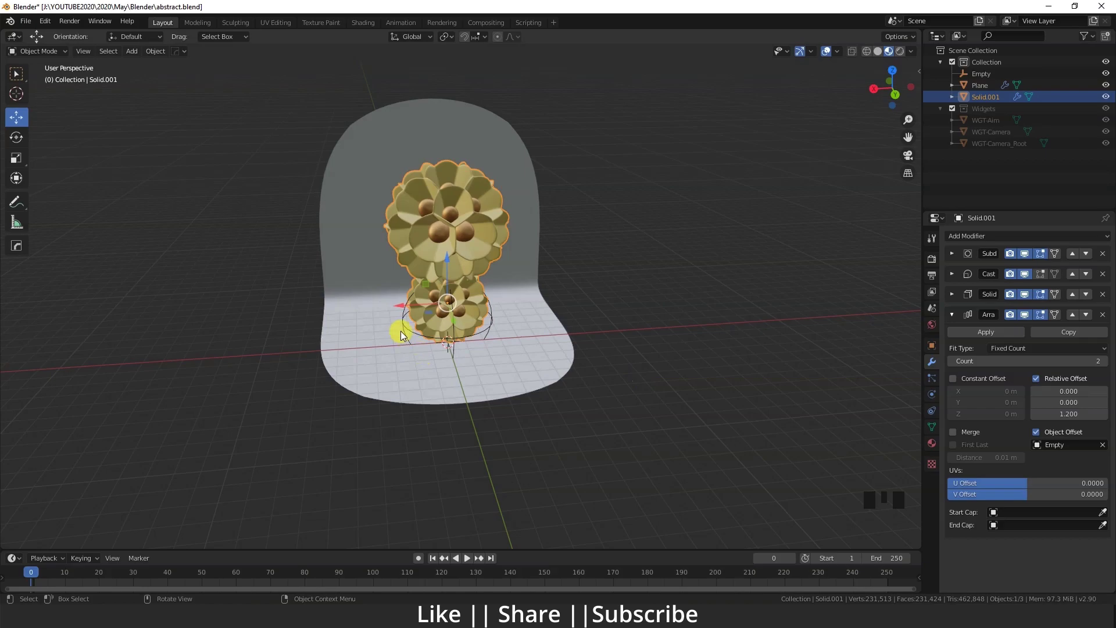
Scale the array's Empty so the stacked ornaments spread upward, checking the stack up close.
{"action": "left_click", "coordinate": [458, 345]}
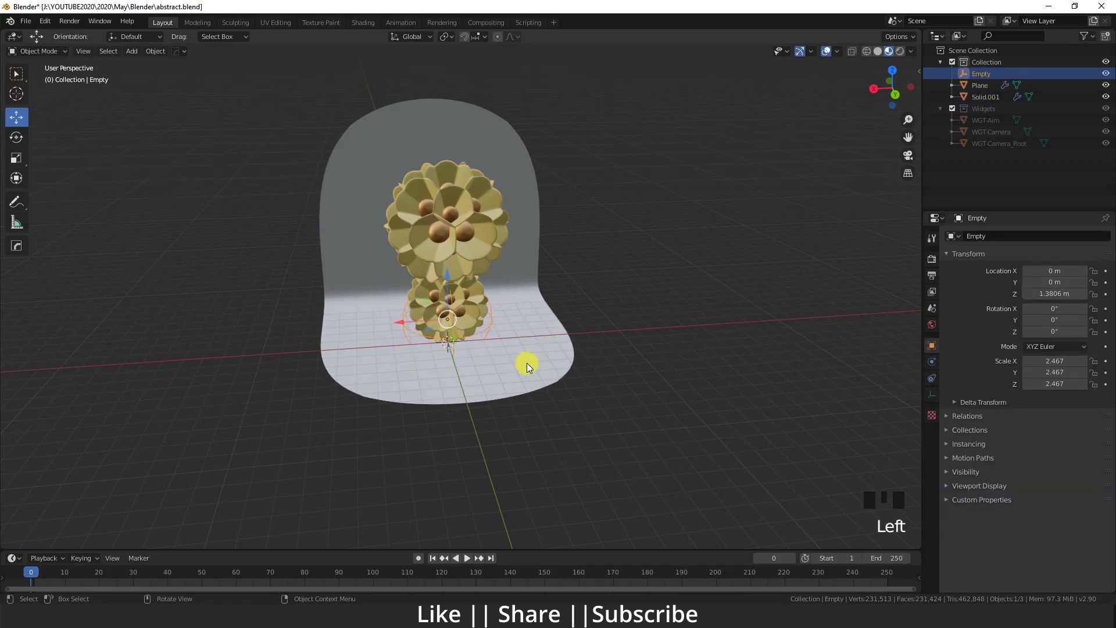
{"action": "key", "text": "s"}
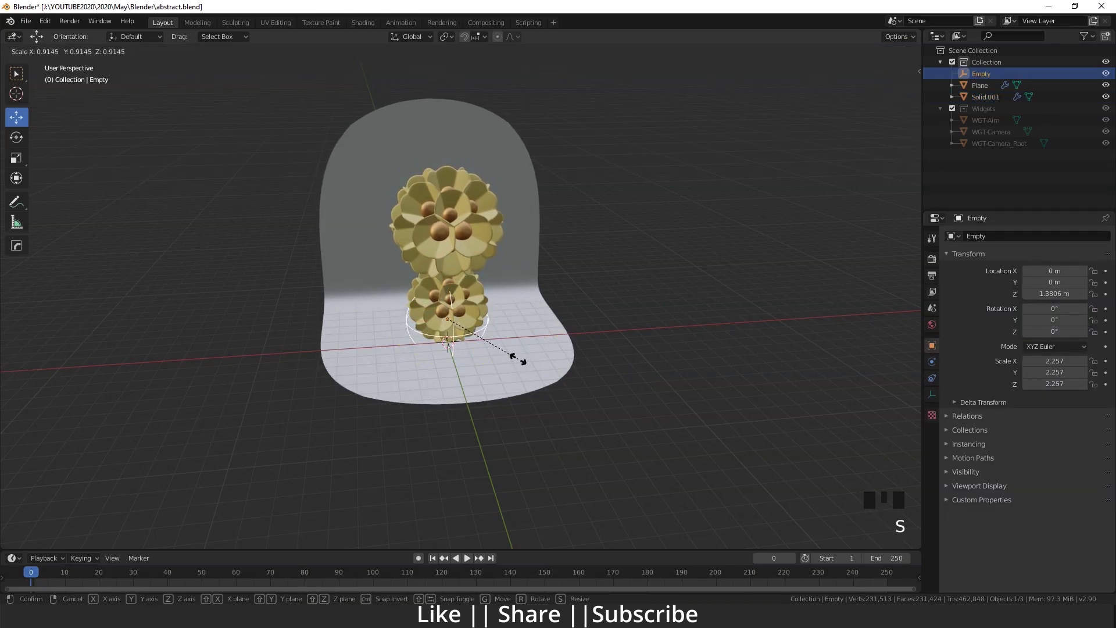
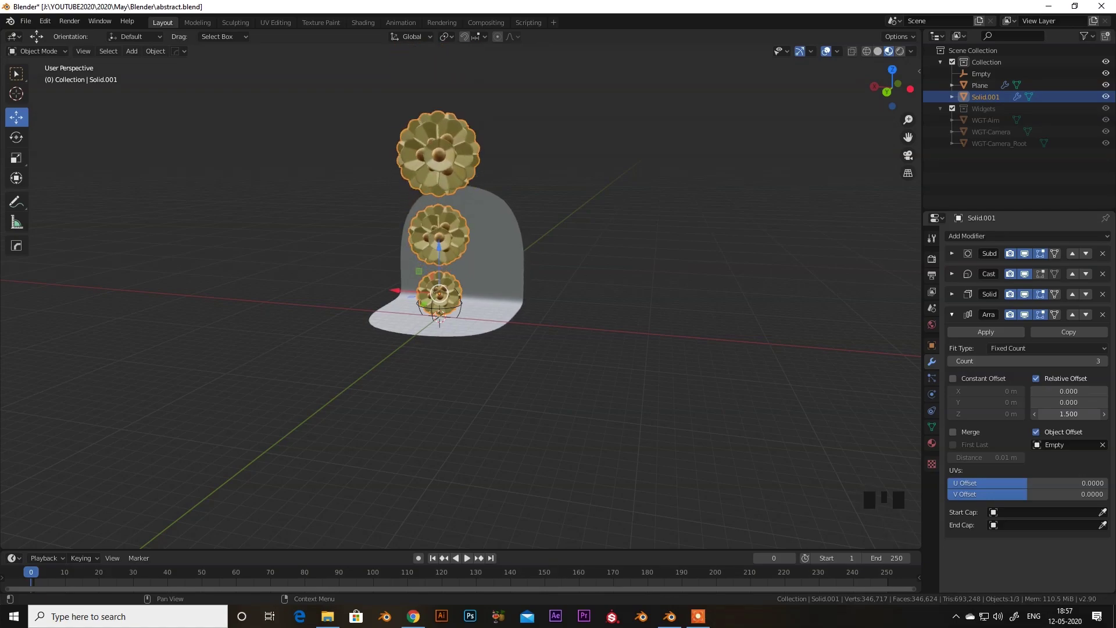
{"action": "left_click_drag", "start_coordinate": [557, 340], "coordinate": [447, 333]}
{"action": "scroll", "scroll_direction": "up", "scroll_amount": 3}
{"action": "left_click_drag", "start_coordinate": [479, 389], "coordinate": [476, 372]}
{"action": "scroll", "scroll_direction": "up", "scroll_amount": 3}
{"action": "left_click_drag", "start_coordinate": [474, 357], "coordinate": [490, 361]}
{"action": "left_click", "coordinate": [490, 361]}
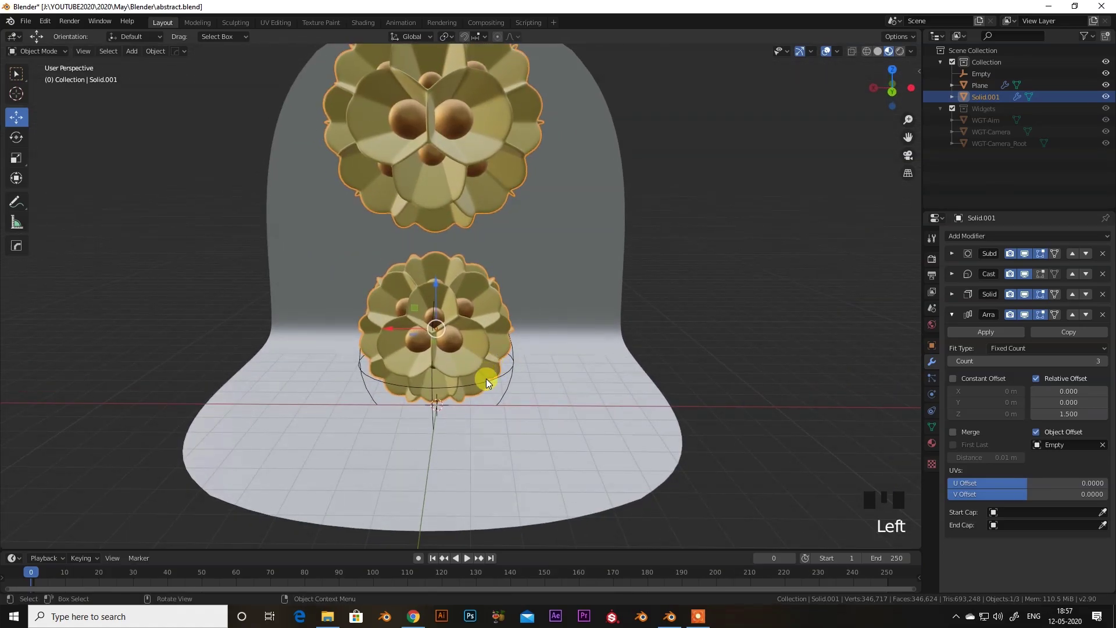
{"action": "left_click", "coordinate": [491, 389]}
{"action": "key", "text": "s"}
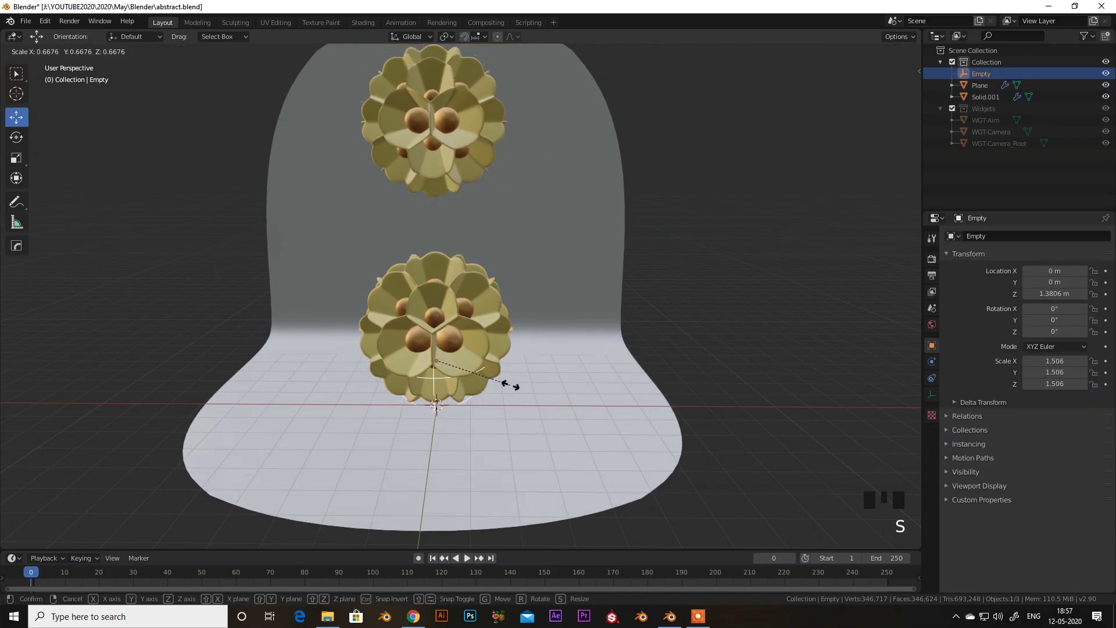
{"action": "left_click", "coordinate": [491, 356]}
Adjust the Solid.001 ornament's size, then rescale the Empty to about 2.26 for even spacing.
{"action": "key", "text": "s"}
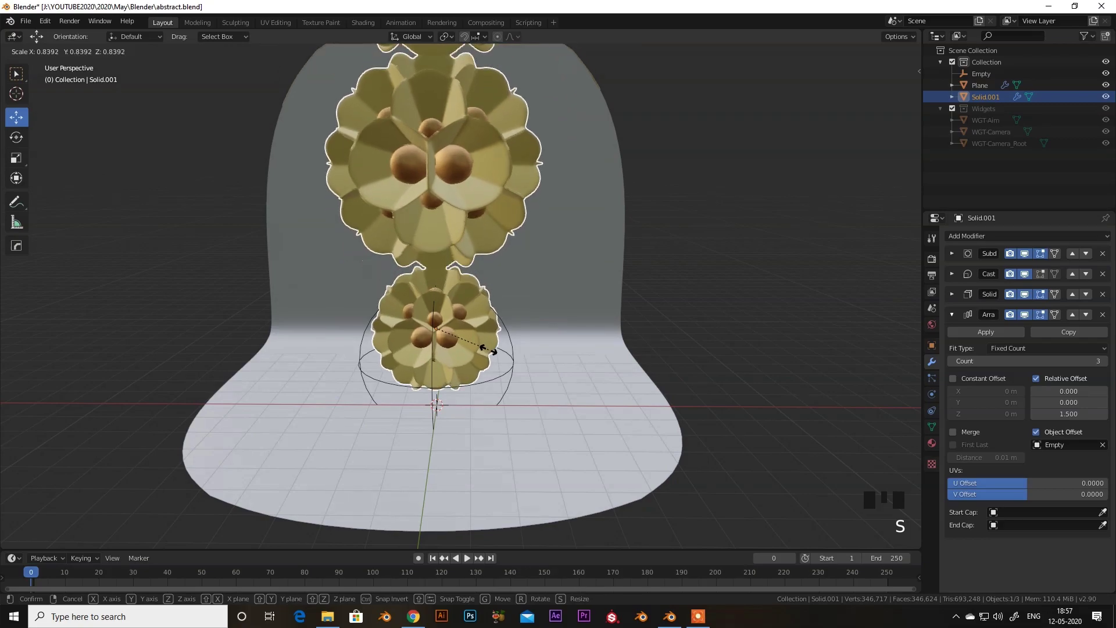
{"action": "scroll", "scroll_direction": "down", "scroll_amount": 3}
{"action": "left_click_drag", "start_coordinate": [496, 361], "coordinate": [1113, 419]}
{"action": "left_click", "coordinate": [1112, 419]}
{"action": "scroll", "scroll_direction": "down", "scroll_amount": 3}
{"action": "left_click_drag", "start_coordinate": [491, 348], "coordinate": [484, 359]}
{"action": "scroll", "scroll_direction": "up", "scroll_amount": 3}
{"action": "left_click", "coordinate": [477, 347]}
{"action": "key", "text": "s"}
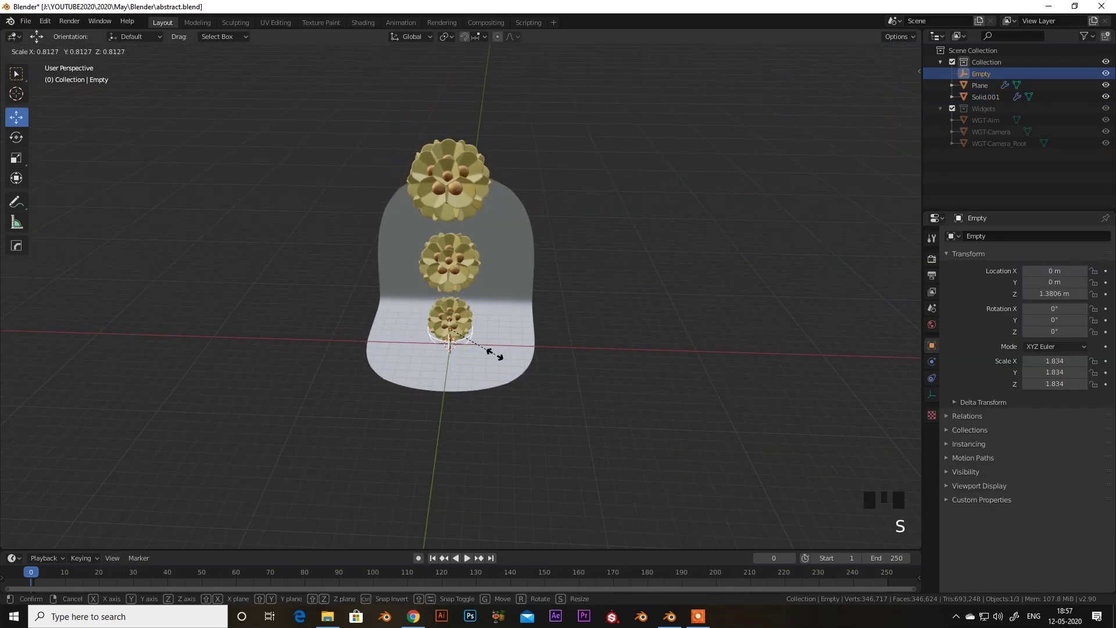
{"action": "left_click", "coordinate": [526, 346]}
Tilt the Empty roughly 9° on X so the upper ornaments lean slightly.
{"action": "middle_click", "coordinate": [524, 372]}
{"action": "key", "text": "s"}
{"action": "scroll", "scroll_direction": "down", "scroll_amount": 3}
{"action": "scroll", "scroll_direction": "up", "scroll_amount": 3}
{"action": "left_click_drag", "start_coordinate": [457, 358], "coordinate": [458, 342]}
{"action": "left_click_drag", "start_coordinate": [458, 338], "coordinate": [527, 400]}
{"action": "scroll", "scroll_direction": "down", "scroll_amount": 3}
{"action": "left_click_drag", "start_coordinate": [523, 404], "coordinate": [482, 386]}
{"action": "left_click", "coordinate": [482, 385]}
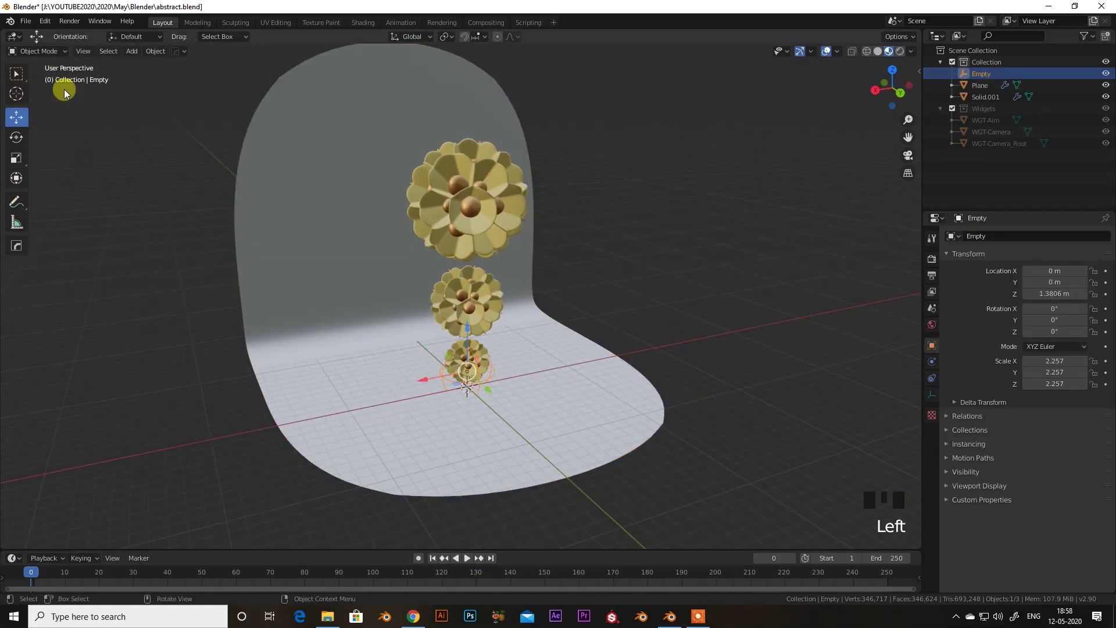
{"action": "left_click", "coordinate": [26, 140]}
{"action": "left_click_drag", "start_coordinate": [544, 309], "coordinate": [375, 306]}
{"action": "scroll", "scroll_direction": "up", "scroll_amount": 3}
{"action": "left_click", "coordinate": [345, 292]}
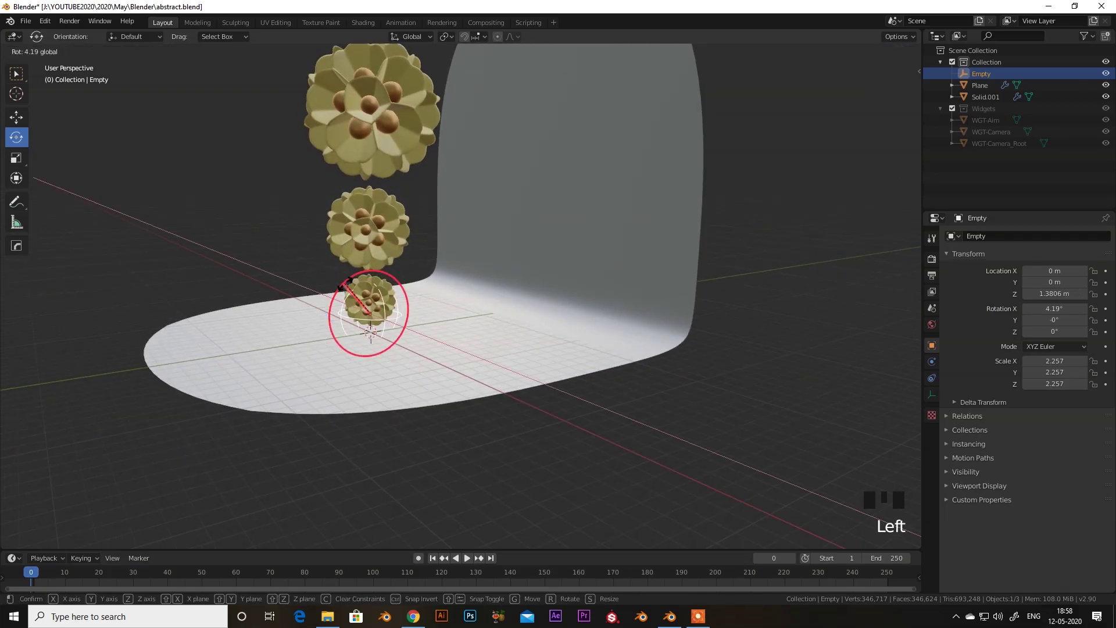
Return to a front view of the stack and select the backdrop plane.
{"action": "scroll", "scroll_direction": "down", "scroll_amount": 3}
{"action": "scroll", "scroll_direction": "up", "scroll_amount": 3}
{"action": "left_click_drag", "start_coordinate": [400, 324], "coordinate": [543, 262]}
{"action": "left_click", "coordinate": [544, 262]}
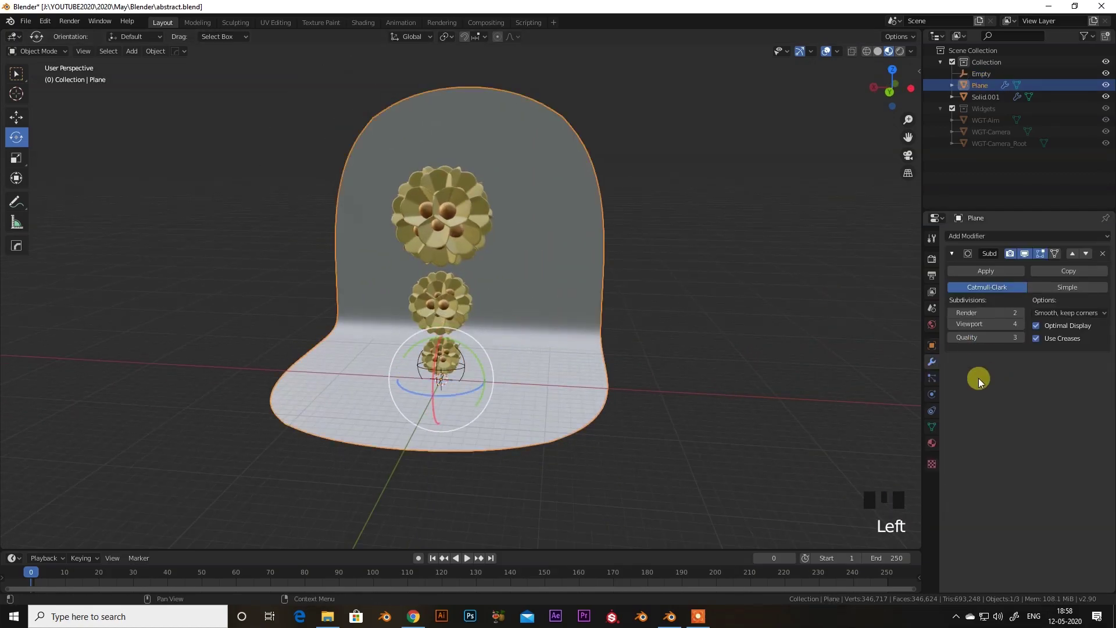
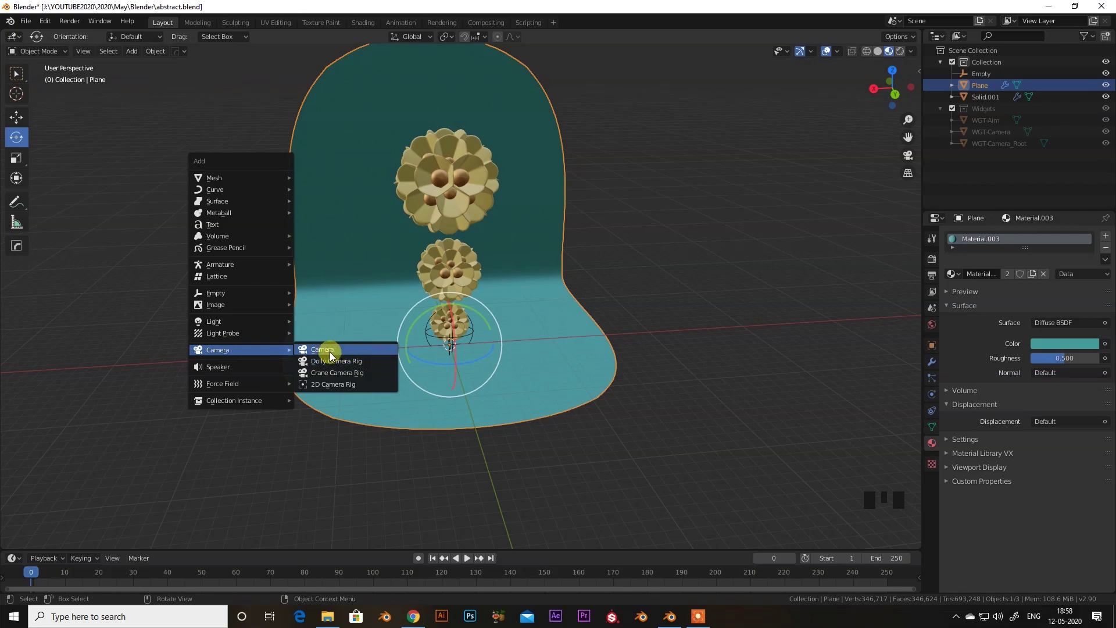
Frame the three ornaments and align the new camera to that view.
{"action": "scroll", "scroll_direction": "down", "scroll_amount": 3}
{"action": "left_click_drag", "start_coordinate": [477, 378], "coordinate": [397, 340]}
{"action": "key", "text": "ctrl+alt+KP_0"}
{"action": "left_click_drag", "start_coordinate": [471, 304], "coordinate": [580, 384]}
Scale the backdrop plane up to about 1.594 so it fills the camera frame.
{"action": "left_click", "coordinate": [580, 384]}
{"action": "key", "text": "s"}
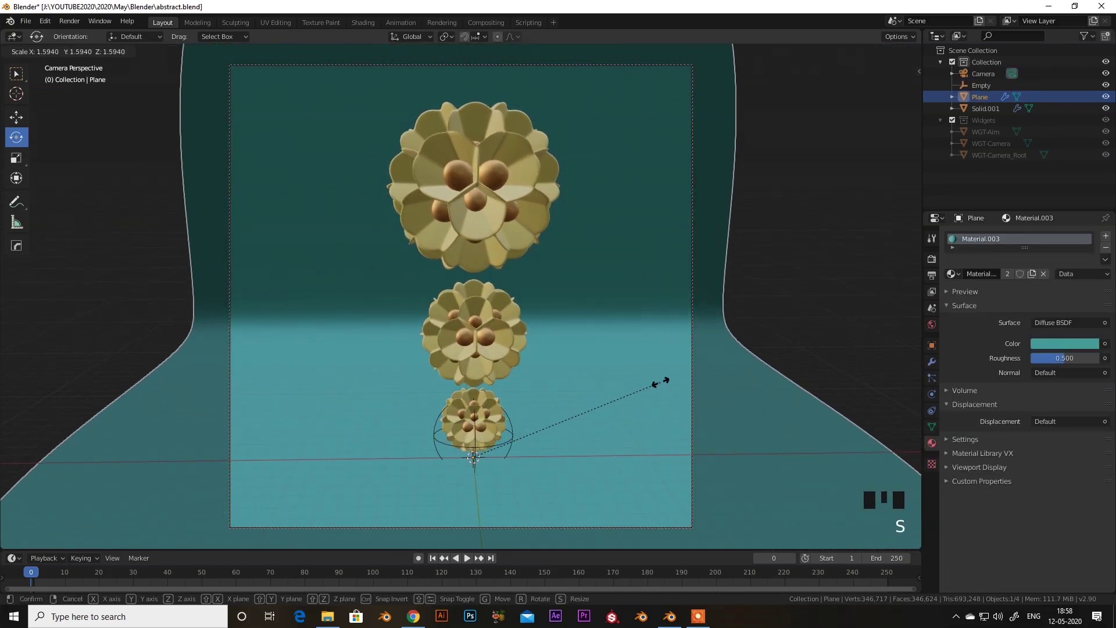
{"action": "left_click_drag", "start_coordinate": [569, 405], "coordinate": [937, 329]}
{"action": "left_click", "coordinate": [937, 329]}
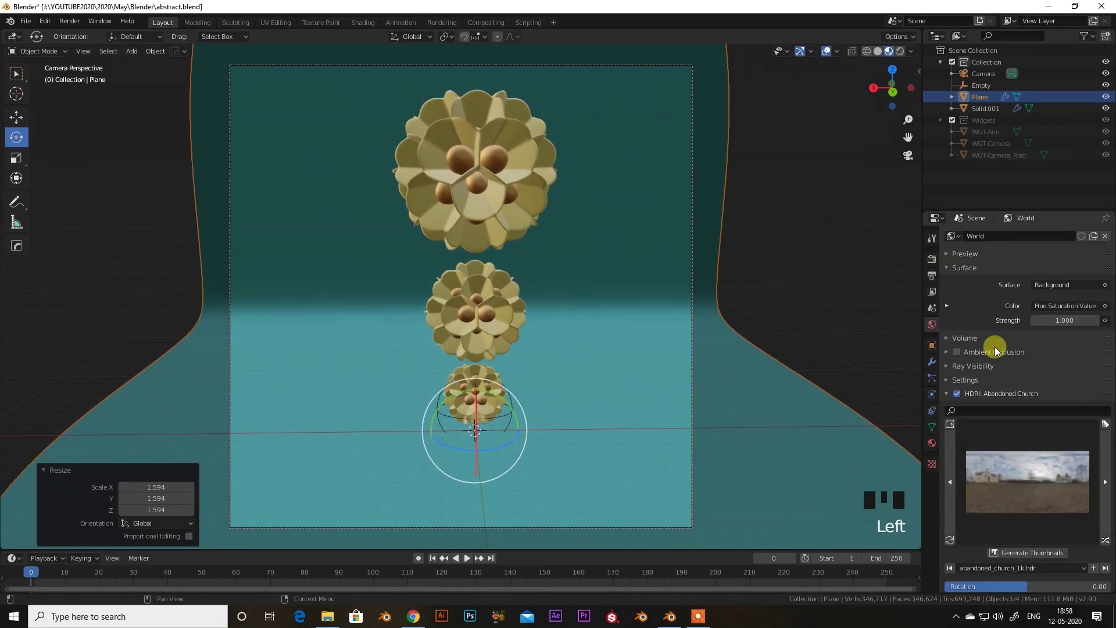
Switch the render engine to Cycles with GPU Compute and briefly preview the scene in Rendered shading.
{"action": "left_click", "coordinate": [963, 403]}
{"action": "left_click", "coordinate": [963, 402]}
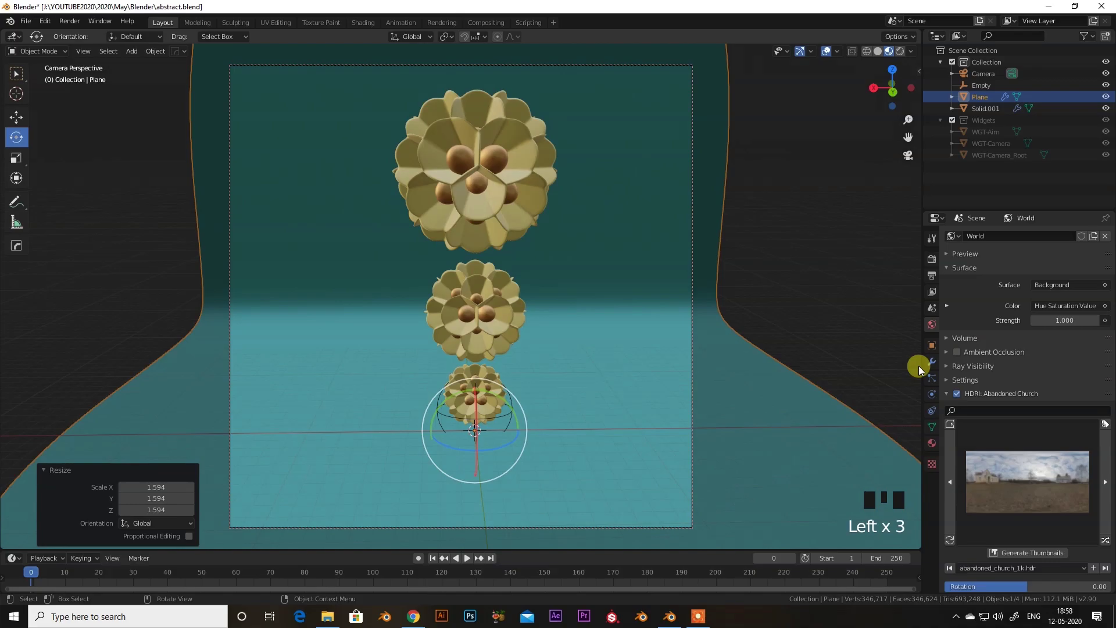
{"action": "left_click", "coordinate": [934, 266]}
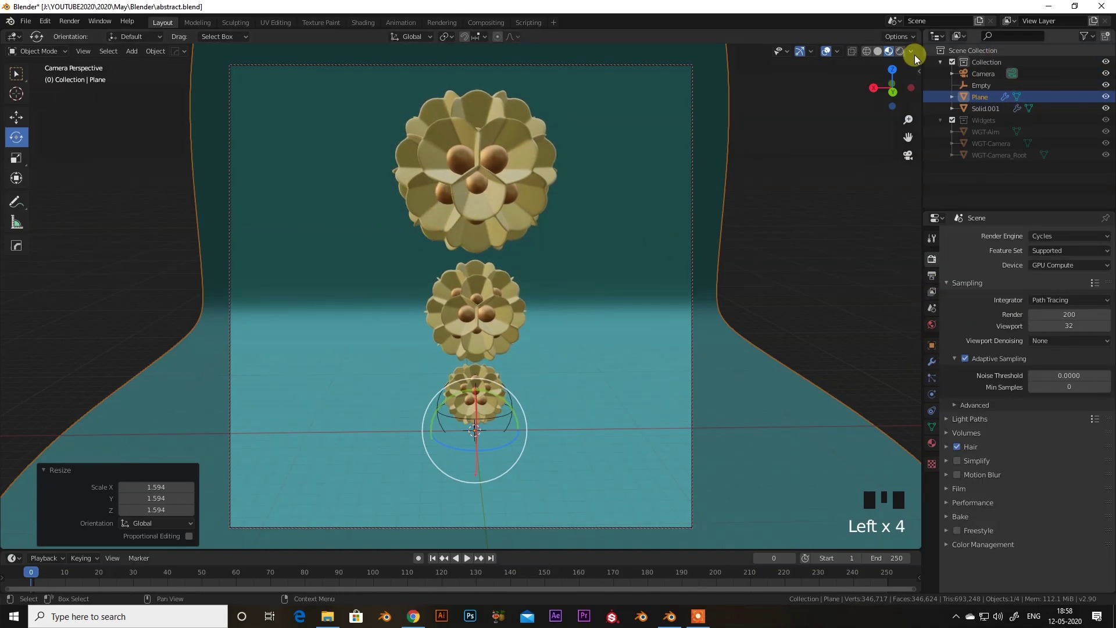
{"action": "left_click", "coordinate": [902, 57]}
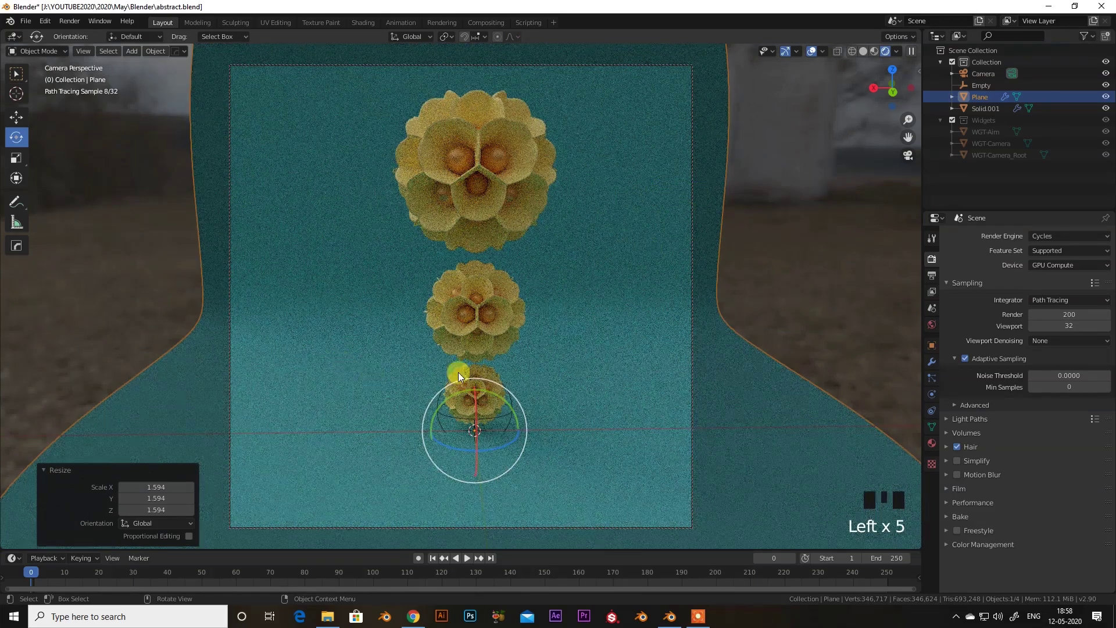
{"action": "left_click", "coordinate": [881, 59]}
Leave the camera view, orbit around the lit scene and deselect everything.
{"action": "key", "text": "KP_0"}
{"action": "scroll", "scroll_direction": "down", "scroll_amount": 3}
{"action": "left_click_drag", "start_coordinate": [500, 323], "coordinate": [487, 309]}
{"action": "scroll", "scroll_direction": "up", "scroll_amount": 3}
{"action": "left_click_drag", "start_coordinate": [503, 333], "coordinate": [490, 319]}
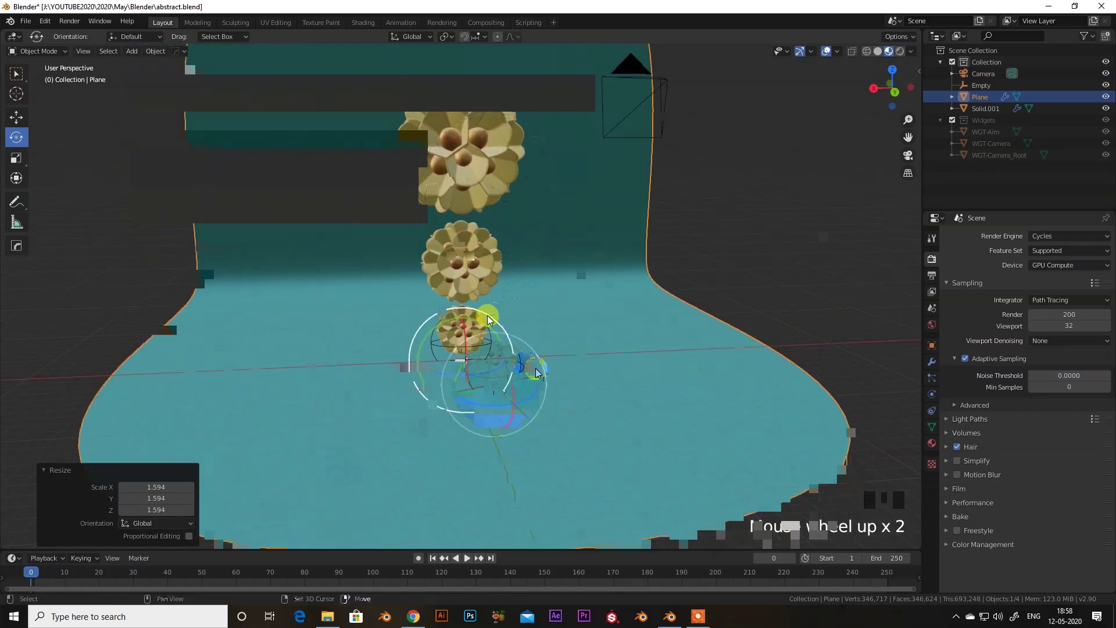
{"action": "left_click_drag", "start_coordinate": [515, 328], "coordinate": [599, 199]}
{"action": "left_click", "coordinate": [599, 199]}
{"action": "middle_click", "coordinate": [538, 283]}
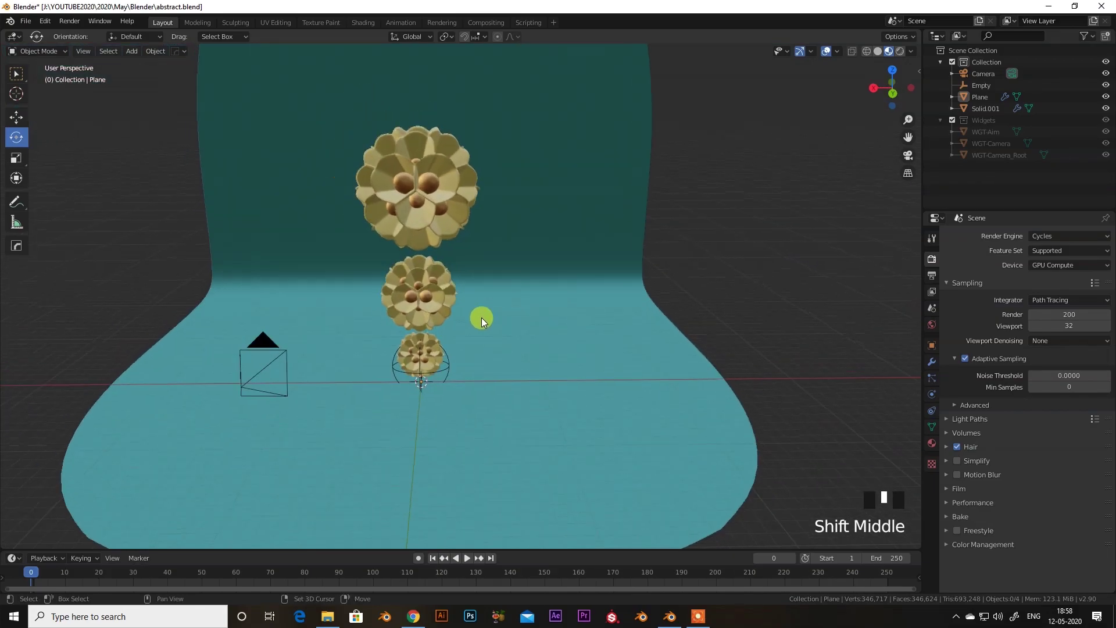
Select Solid.001 and raise its Subdivision Surface render level to 5.
{"action": "scroll", "scroll_direction": "up", "scroll_amount": 3}
{"action": "left_click_drag", "start_coordinate": [458, 320], "coordinate": [441, 223]}
{"action": "scroll", "scroll_direction": "down", "scroll_amount": 3}
{"action": "left_click_drag", "start_coordinate": [476, 237], "coordinate": [463, 251]}
{"action": "left_click", "coordinate": [464, 250]}
{"action": "left_click", "coordinate": [937, 370]}
{"action": "left_click", "coordinate": [961, 260]}
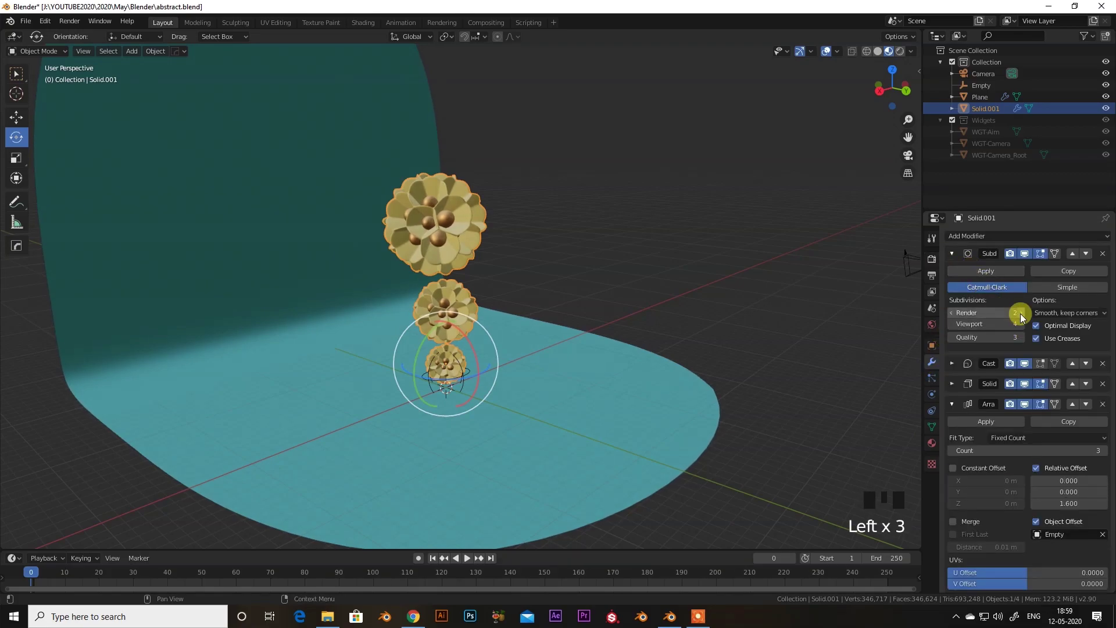
{"action": "left_click_drag", "start_coordinate": [1027, 319], "coordinate": [959, 263]}
Collapse the modifier panels and start the final F12 render from the camera.
{"action": "left_click", "coordinate": [960, 323]}
{"action": "left_click", "coordinate": [957, 303]}
{"action": "left_click", "coordinate": [959, 302]}
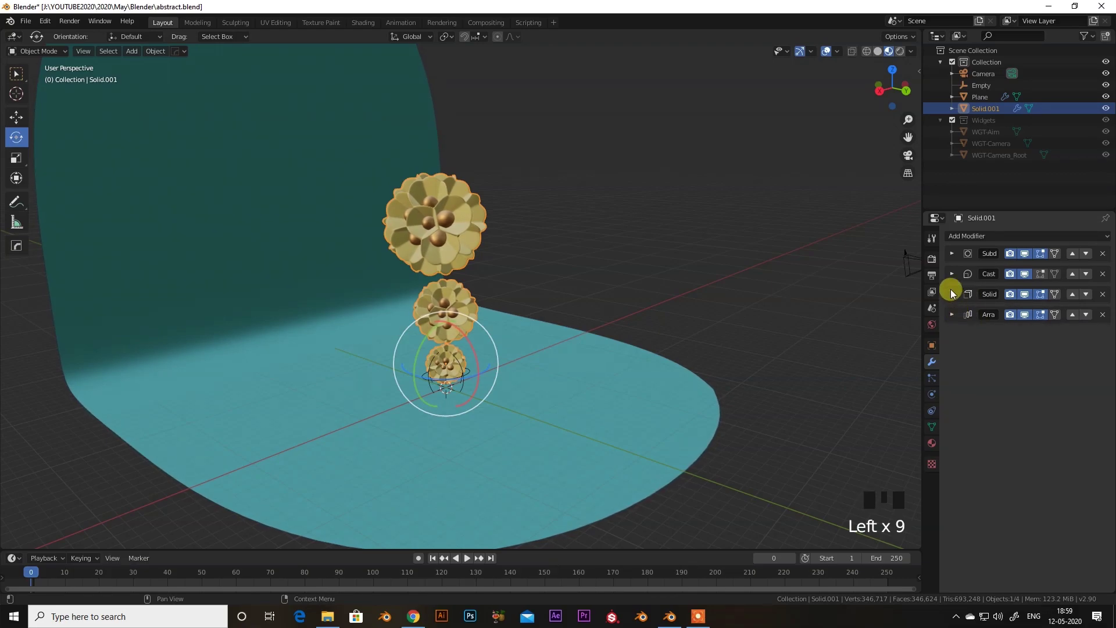
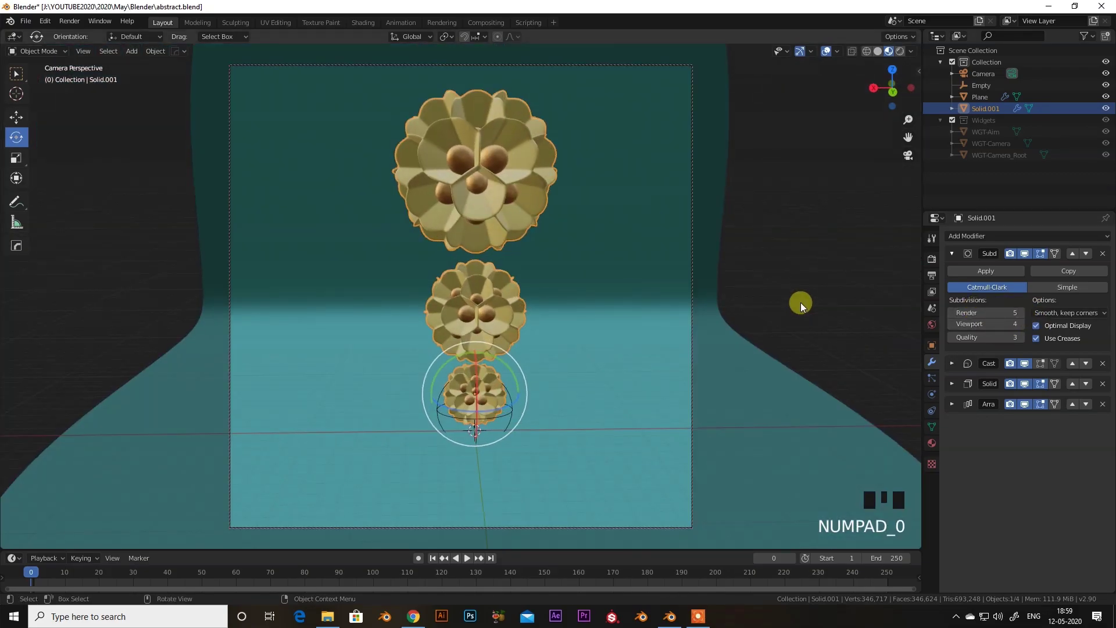
{"action": "left_click", "coordinate": [805, 278]}
{"action": "key", "text": "F12"}
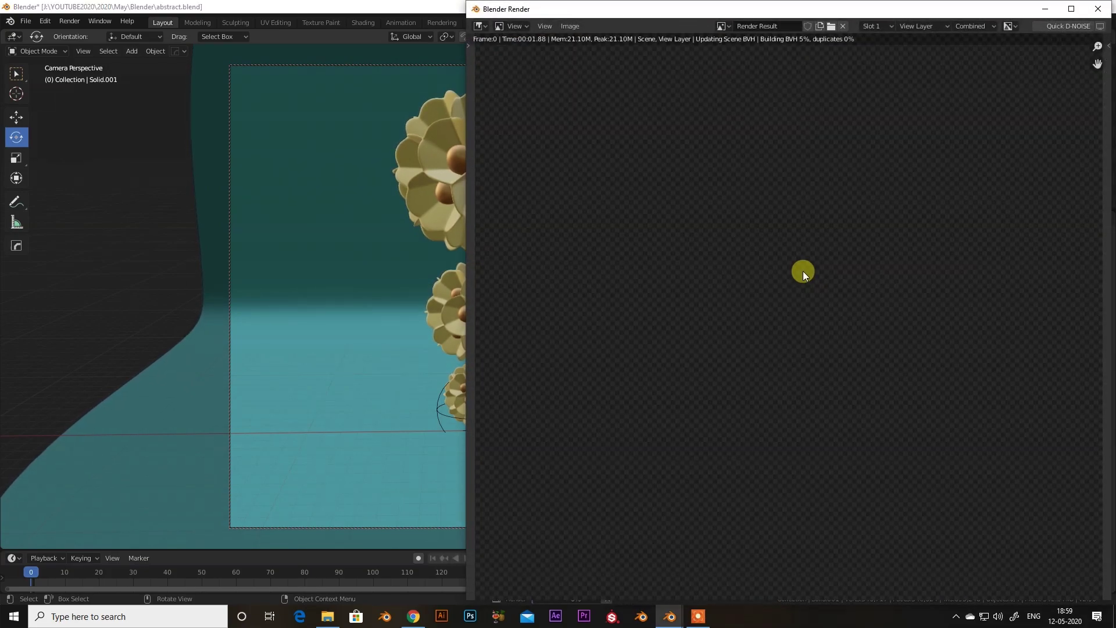